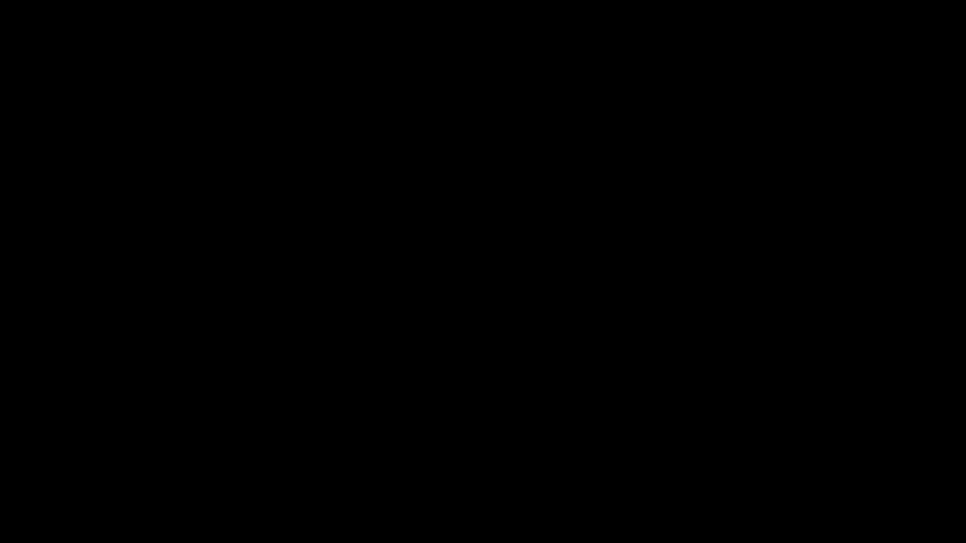
Run through a quick intro montage of Edit Mode toggles, scaling, grabs and viewpoint keys on the default cube
{"action": "key", "text": "Tab"}
{"action": "key", "text": "s"}
{"action": "key", "text": "z"}
{"action": "key", "text": "Tab"}
{"action": "key", "text": "KP_1"}
{"action": "key", "text": "KP_3"}
{"action": "key", "text": "shift+a"}
{"action": "key", "text": "g"}
{"action": "key", "text": "Tab"}
{"action": "key", "text": "s"}
{"action": "key", "text": "Tab"}
{"action": "key", "text": "alt+z"}
{"action": "key", "text": "g"}
{"action": "key", "text": "g"}
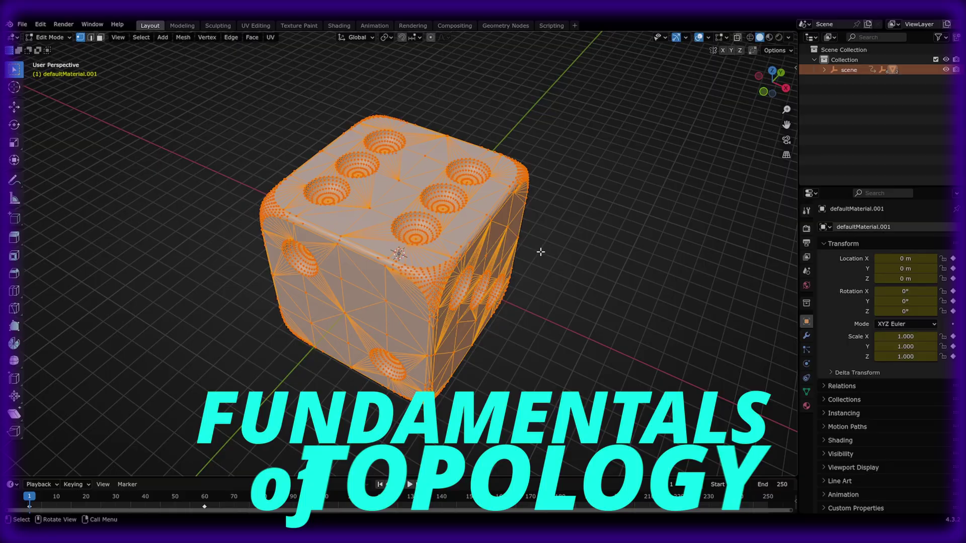
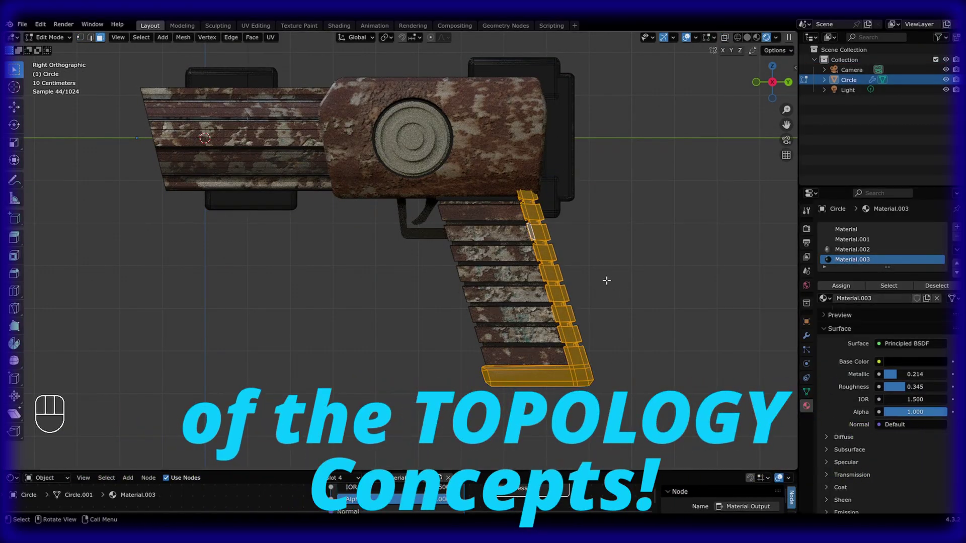
Experiment on the cube with hide, inset and extrude while toggling in and out of Edit Mode
{"action": "key", "text": "Tab"}
{"action": "key", "text": "h"}
{"action": "left_click", "coordinate": [495, 239]}
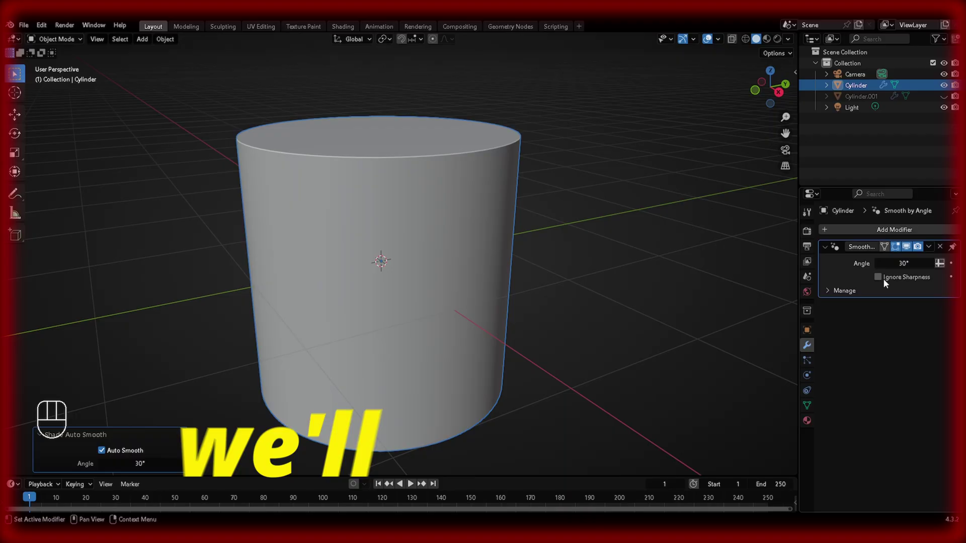
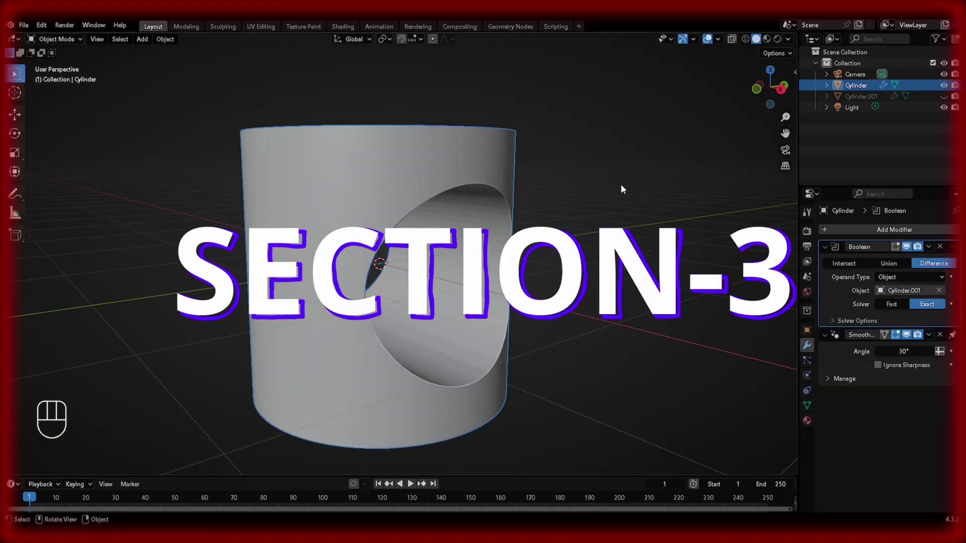
{"action": "key", "text": "Tab"}
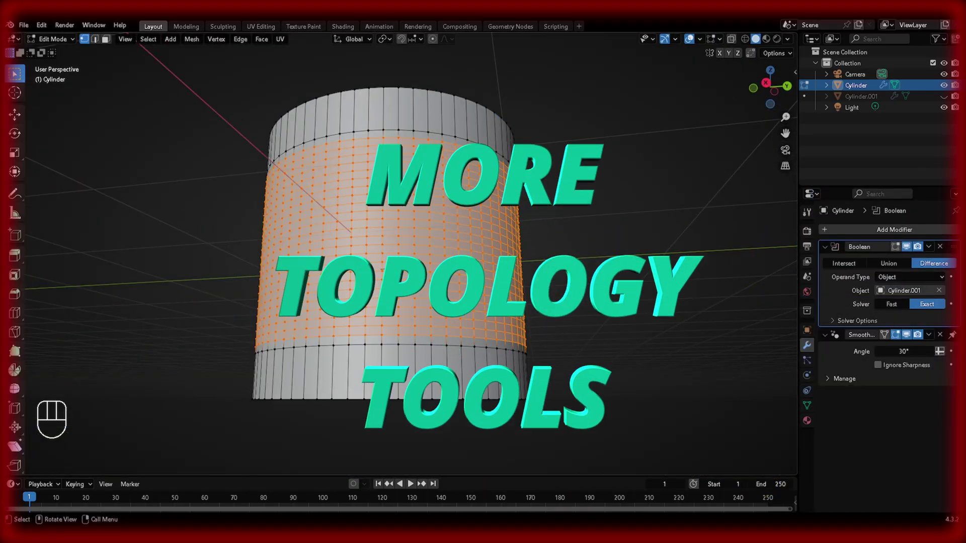
{"action": "left_click", "coordinate": [556, 316]}
{"action": "key", "text": "i"}
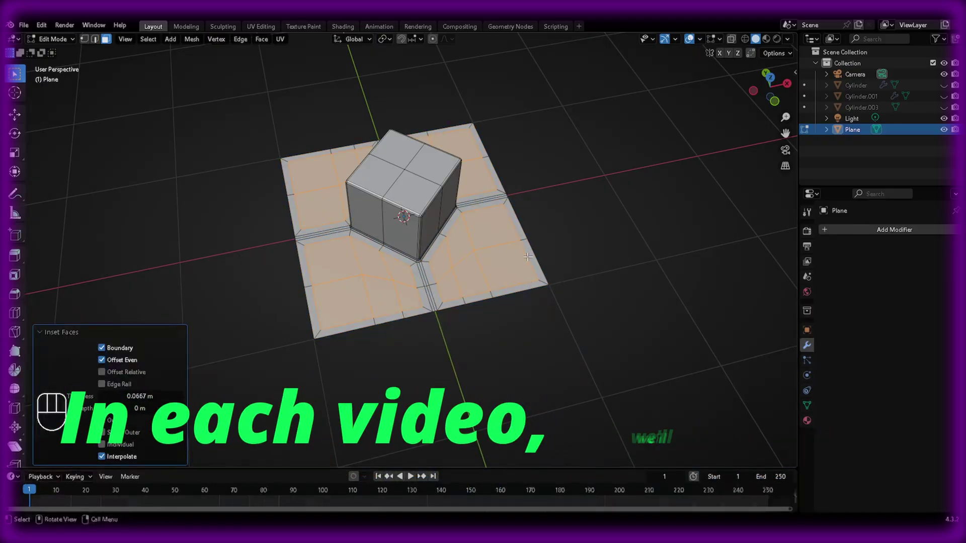
{"action": "key", "text": "e"}
{"action": "key", "text": "Tab"}
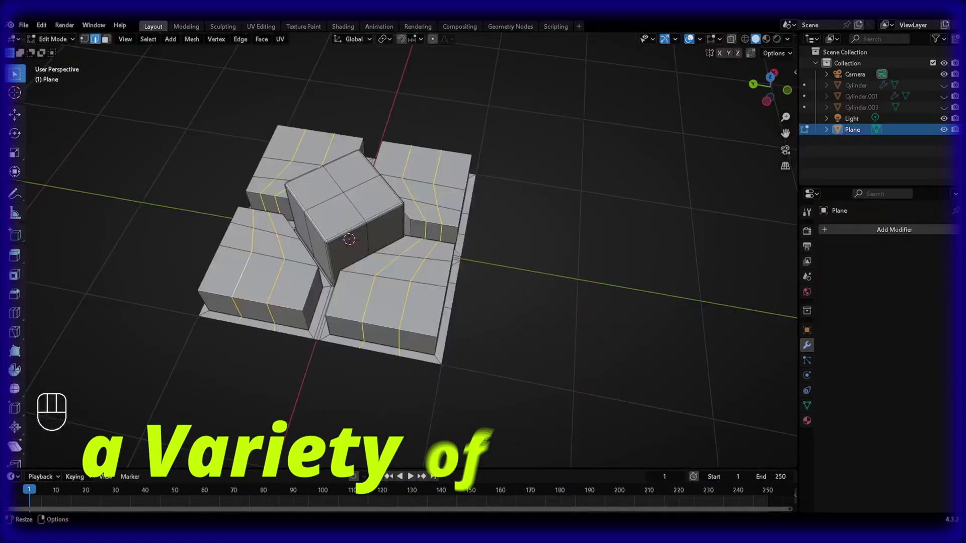
Try select modes, the Add menu, undo, bevel and redo, ending back at the fresh default cube scene
{"action": "key", "text": "1"}
{"action": "key", "text": "2"}
{"action": "key", "text": "shift+a"}
{"action": "key", "text": "ctrl+z"}
{"action": "key", "text": "shift+a"}
{"action": "key", "text": "ctrl+b"}
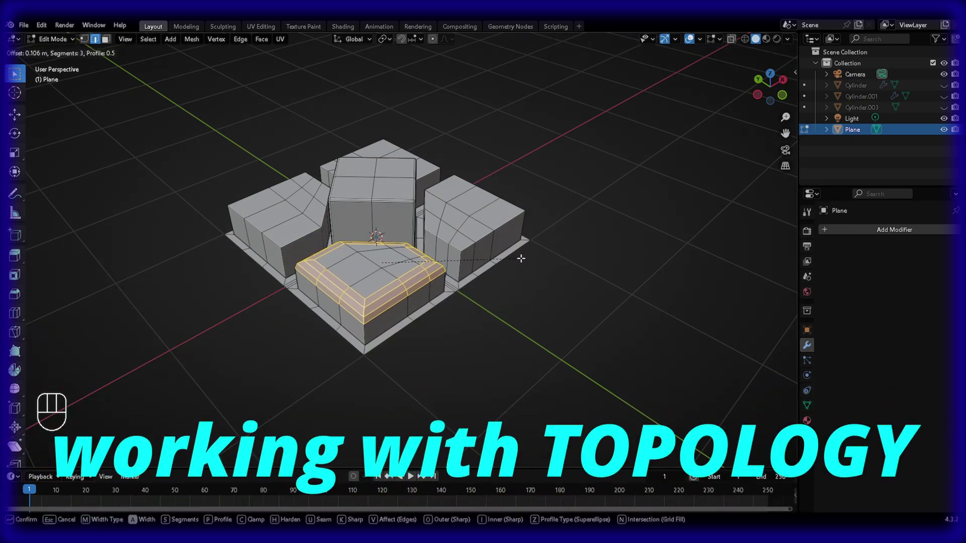
{"action": "key", "text": "Tab"}
{"action": "key", "text": "ctrl+shift+z"}
{"action": "key", "text": "Tab"}
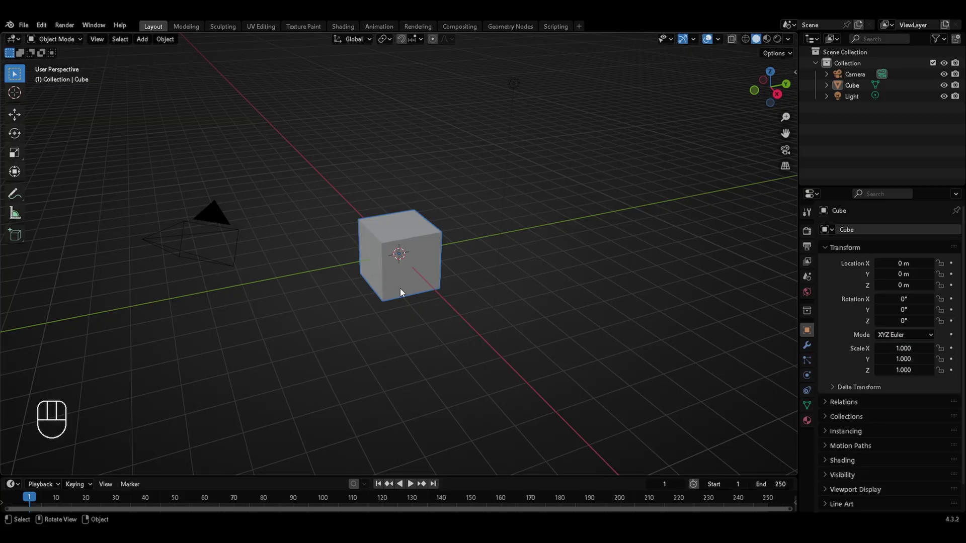
Delete the default cube, leaving only the camera and light
{"action": "key", "text": "x"}
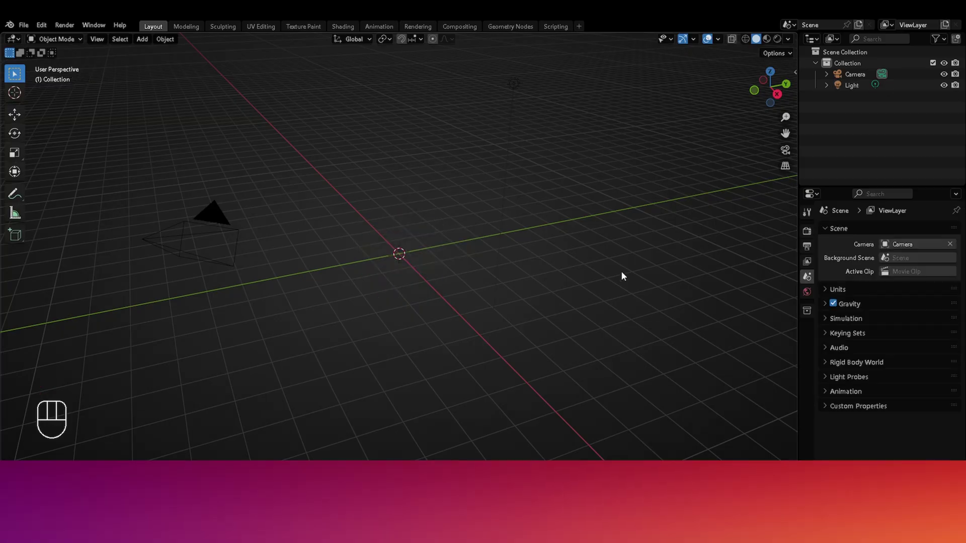
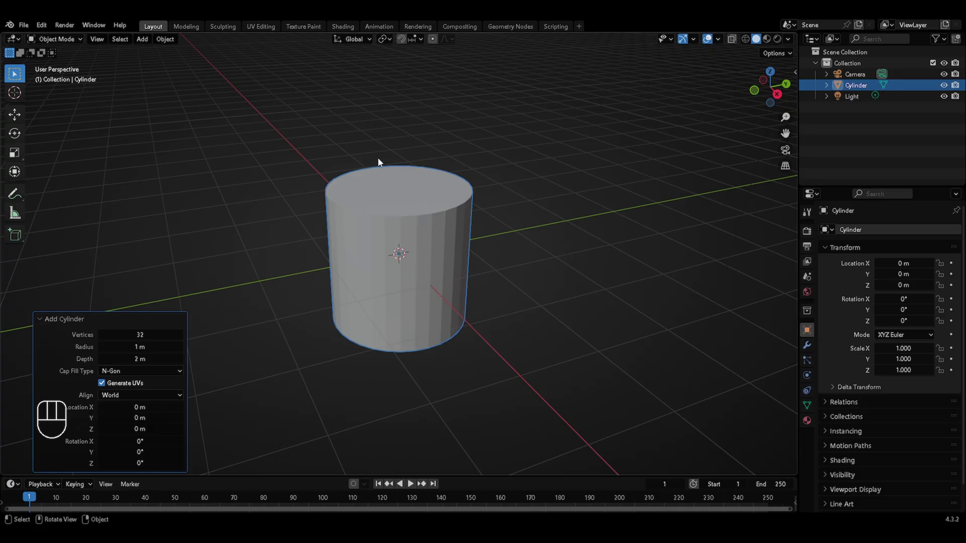
{"action": "key", "text": "Tab"}
{"action": "key", "text": "1"}
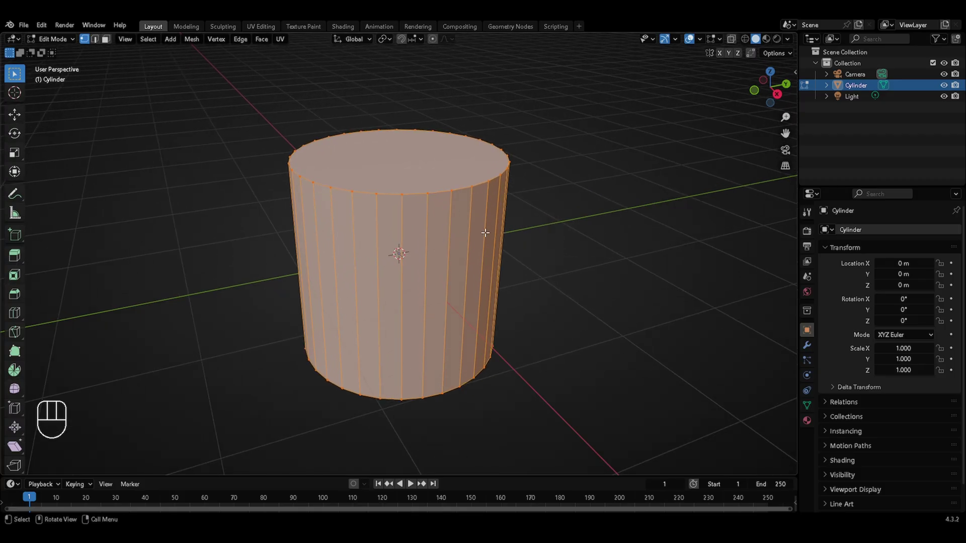
{"action": "key", "text": "3"}
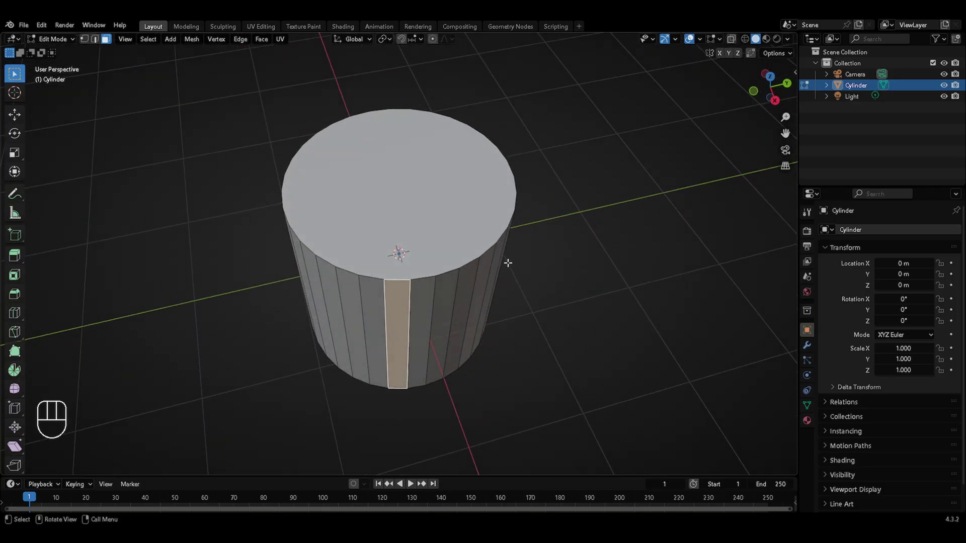
{"action": "key", "text": "ctrl+i"}
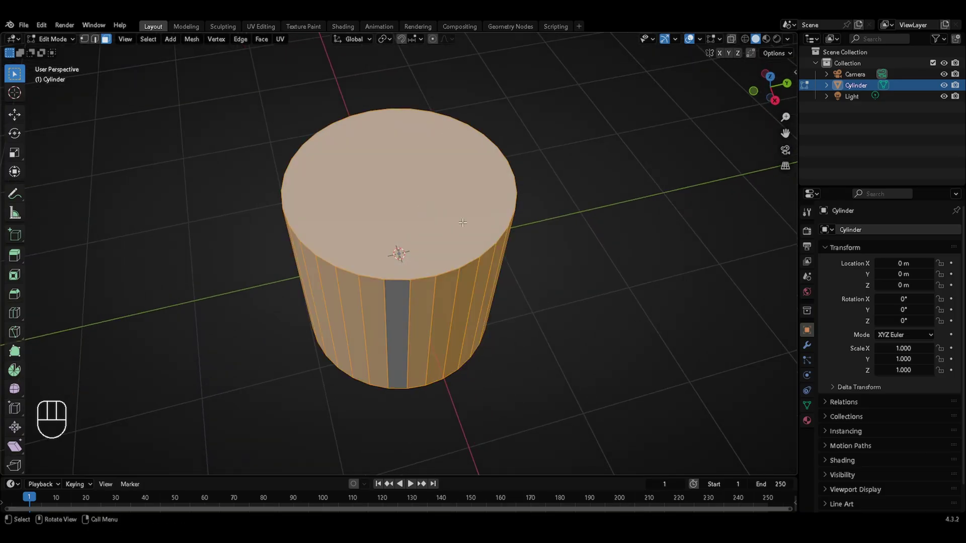
{"action": "key", "text": "x"}
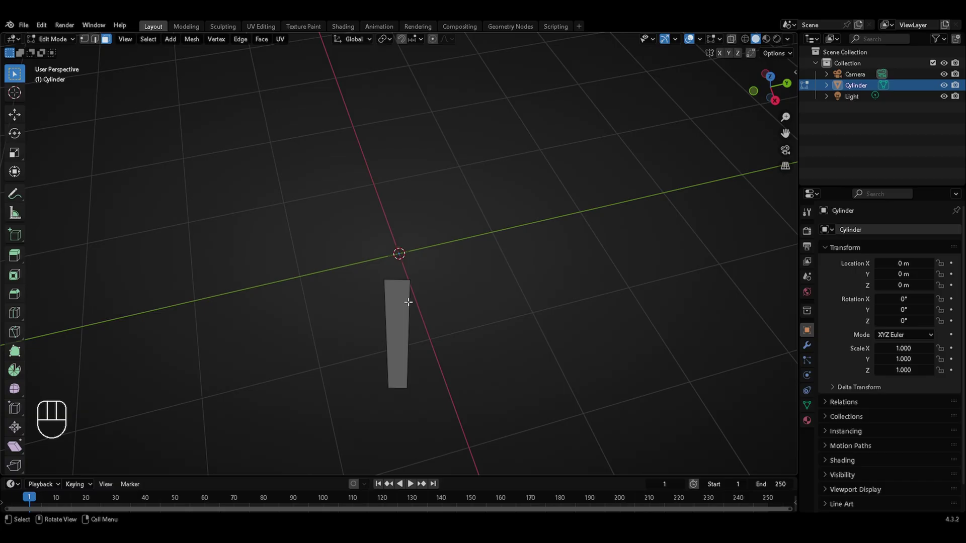
{"action": "key", "text": "KP_7"}
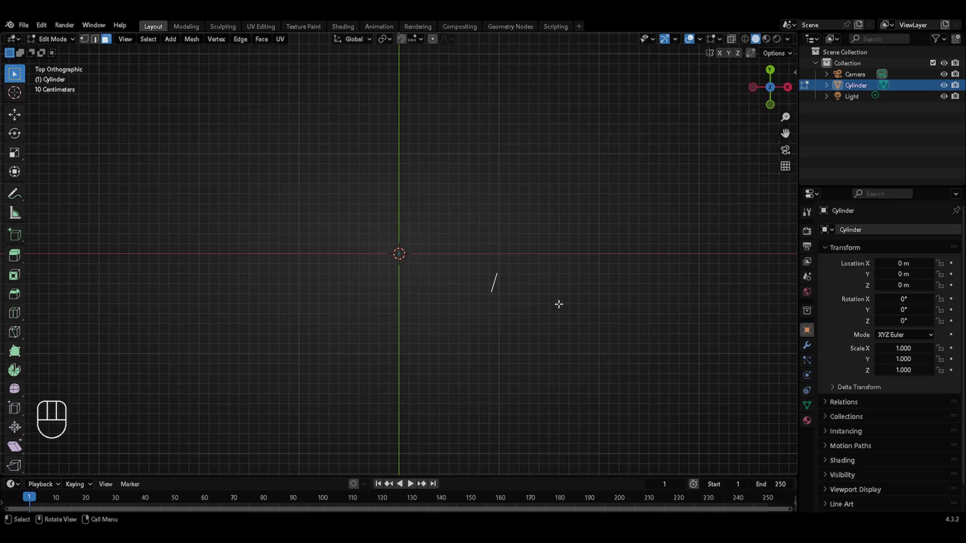
{"action": "key", "text": "shift+d"}
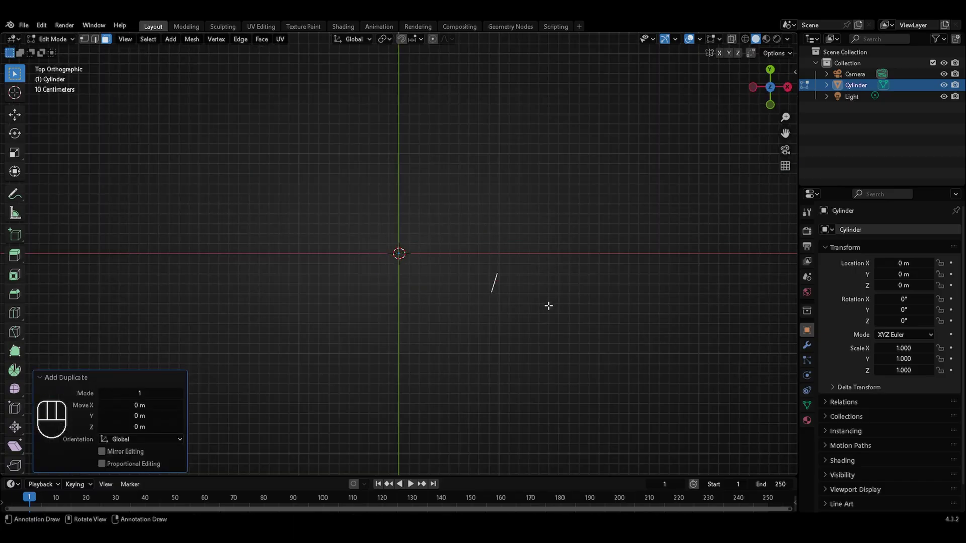
{"action": "key", "text": "g"}
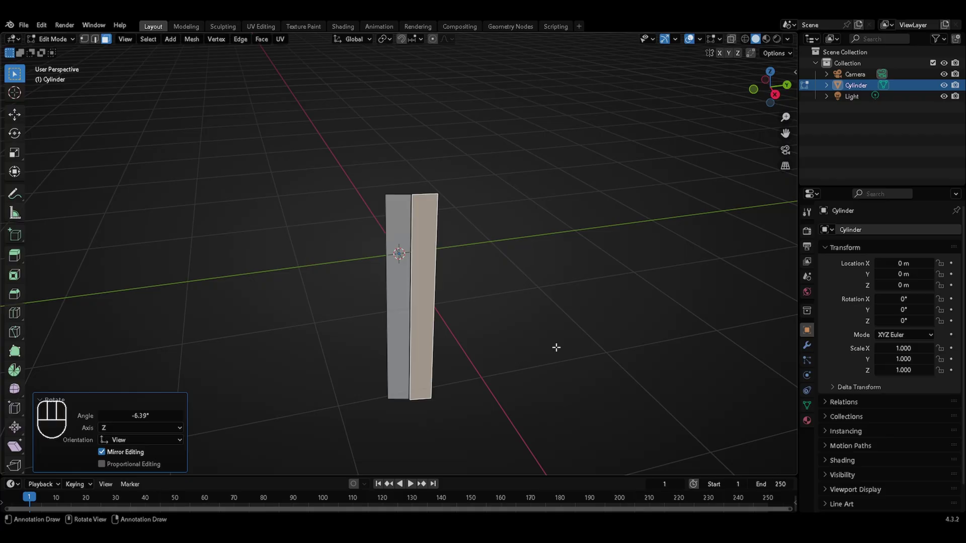
{"action": "key", "text": "ctrl+z"}
{"action": "key", "text": "ctrl+z"}
{"action": "key", "text": "ctrl+z"}
{"action": "key", "text": "ctrl+z"}
{"action": "key", "text": "ctrl+z"}
{"action": "key", "text": "ctrl+z"}
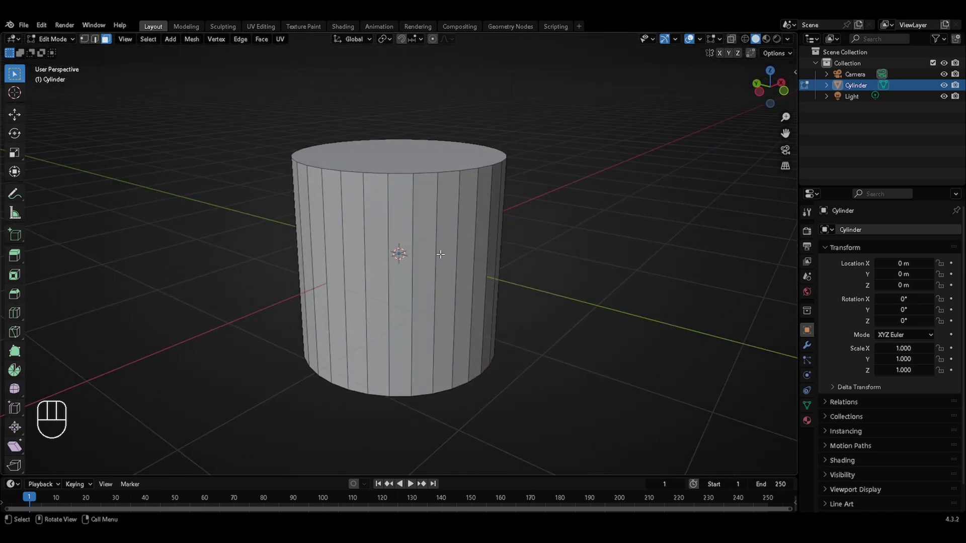
Check the cylinder's smooth shading from Object Mode while orbiting, then return to mesh editing
{"action": "key", "text": "1"}
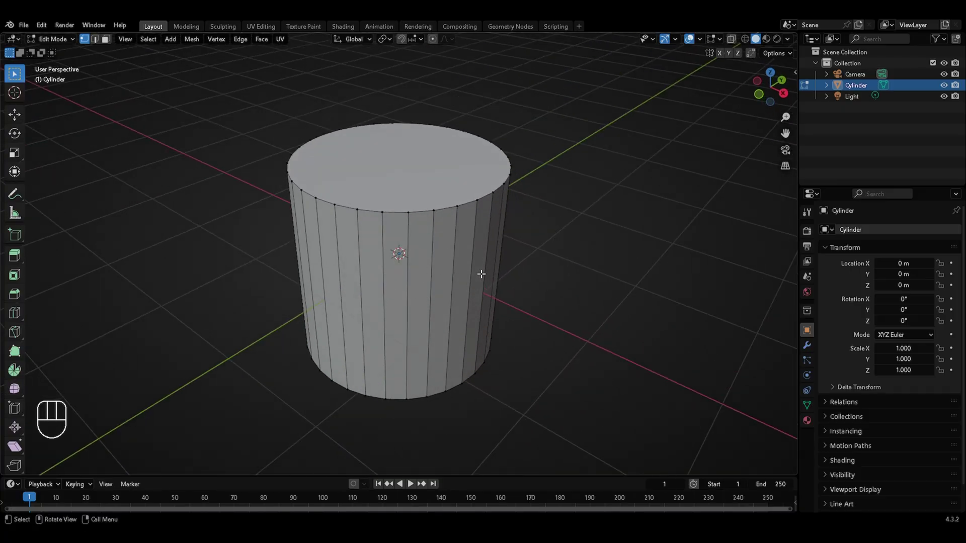
{"action": "key", "text": "Tab"}
{"action": "left_click_drag", "start_coordinate": [470, 213], "coordinate": [469, 211]}
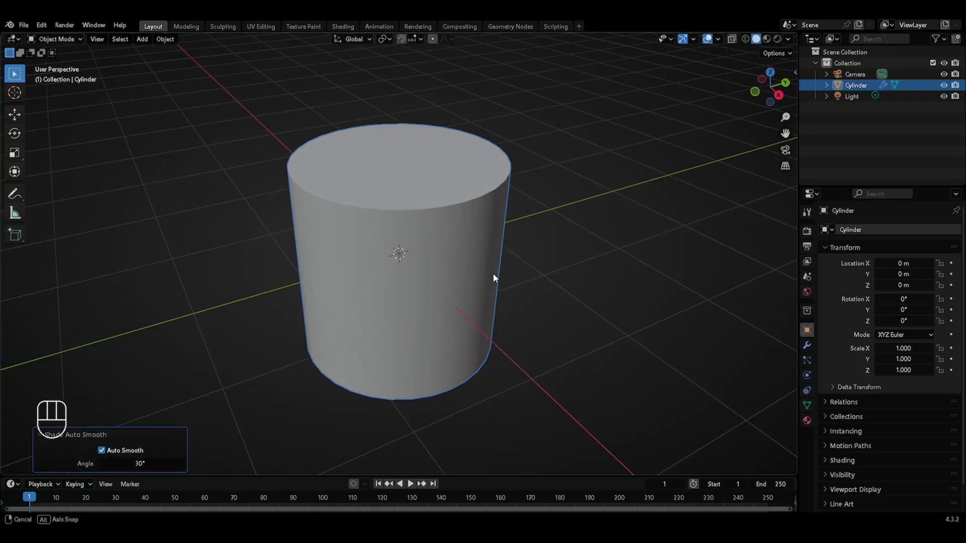
{"action": "left_click_drag", "start_coordinate": [395, 264], "coordinate": [400, 285]}
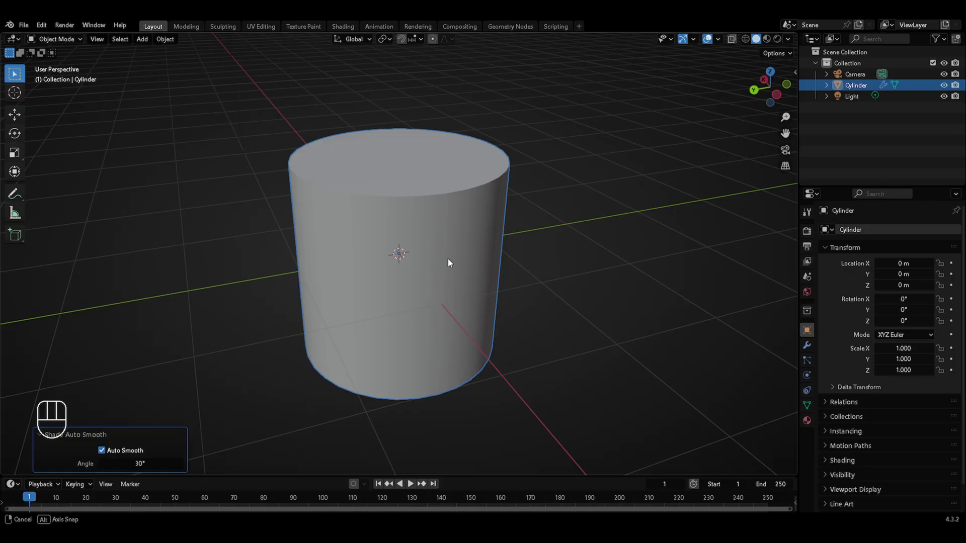
{"action": "key", "text": "Tab"}
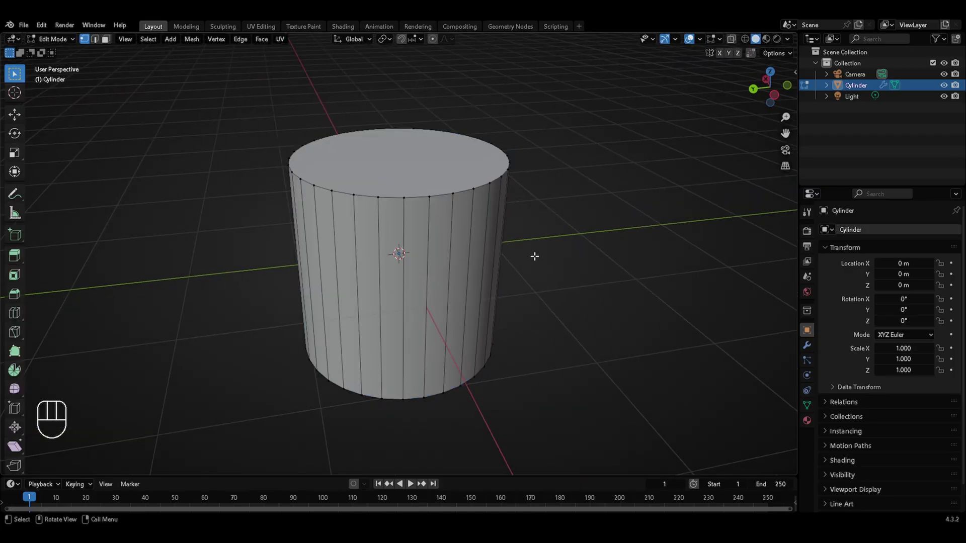
In edge select, dissolve one vertical side edge of the cylinder and return to Object Mode
{"action": "key", "text": "2"}
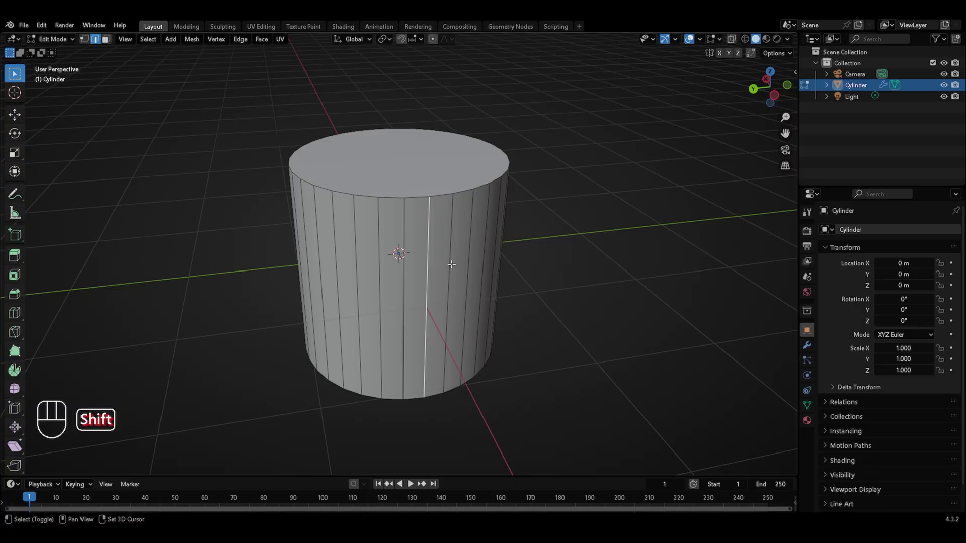
{"action": "key", "text": "x"}
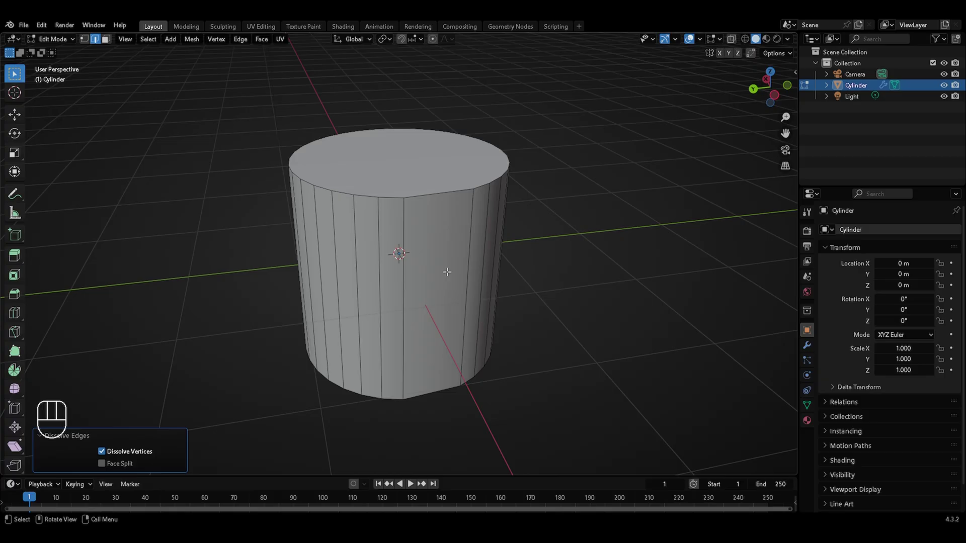
{"action": "key", "text": "Tab"}
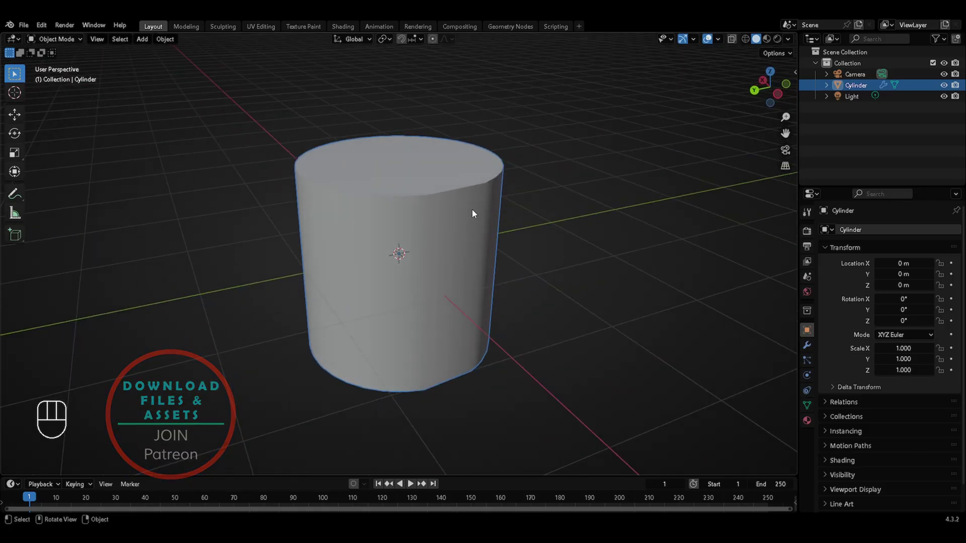
Toggle the cylinder between Object and Edit Mode to compare its shading and the merged flat face
{"action": "key", "text": "Tab"}
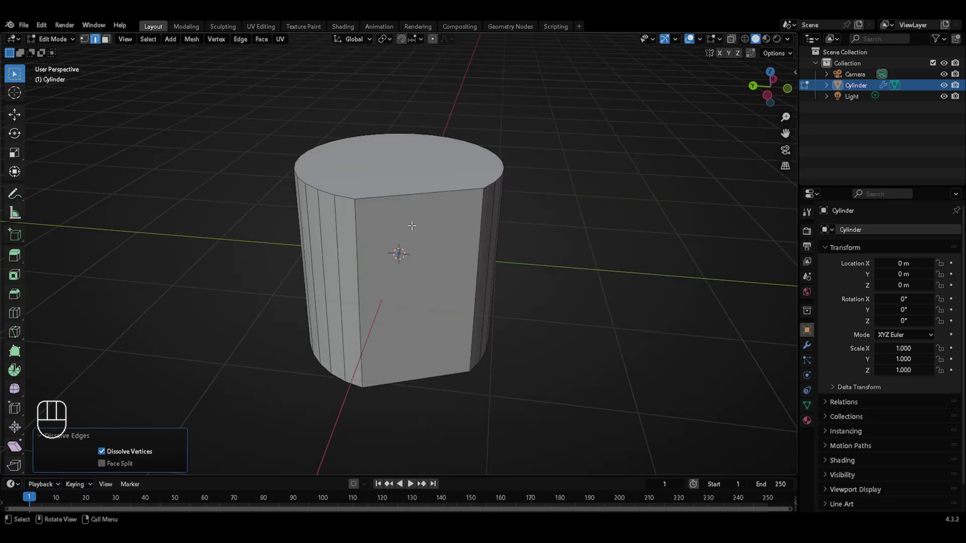
{"action": "key", "text": "Tab"}
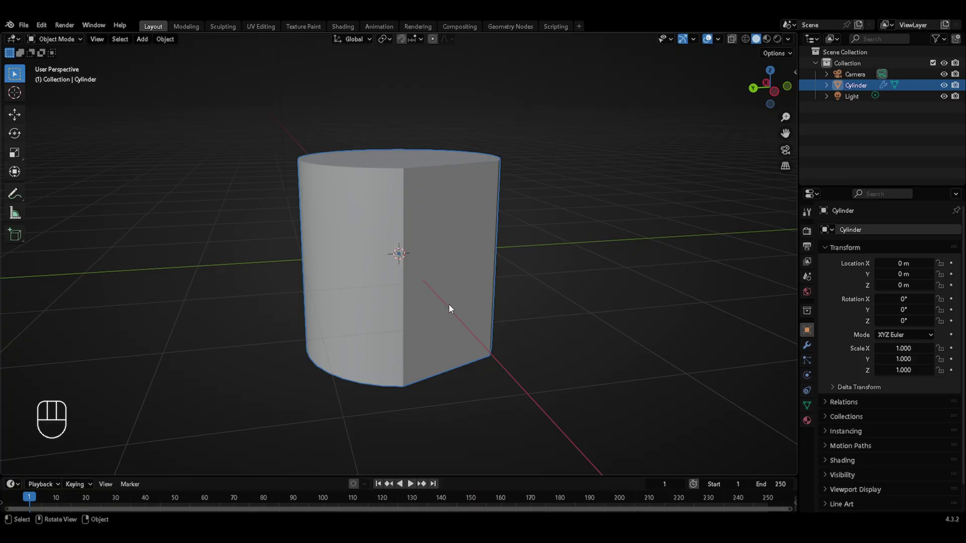
{"action": "key", "text": "Tab"}
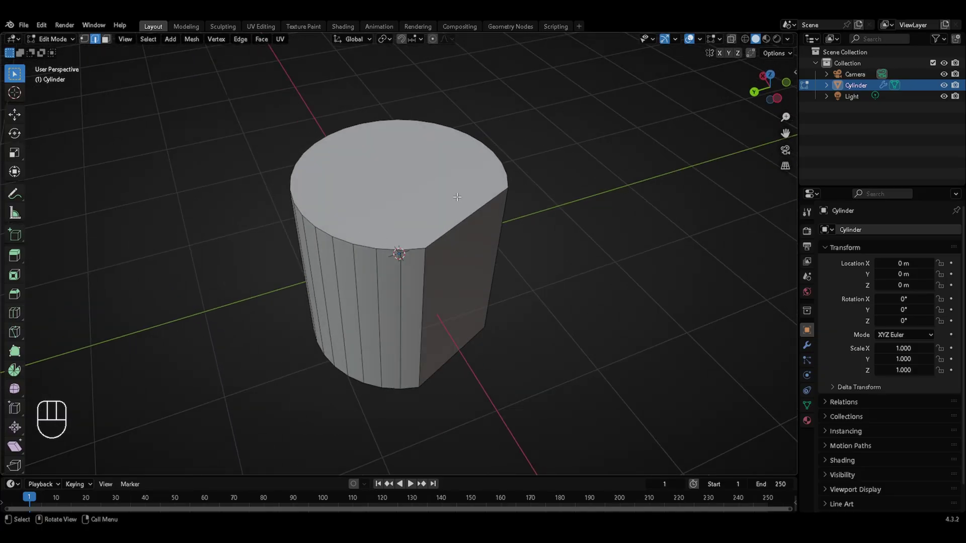
Slide a vertical side edge across the face with edge slide and check the shading in Object Mode
{"action": "key", "text": "3"}
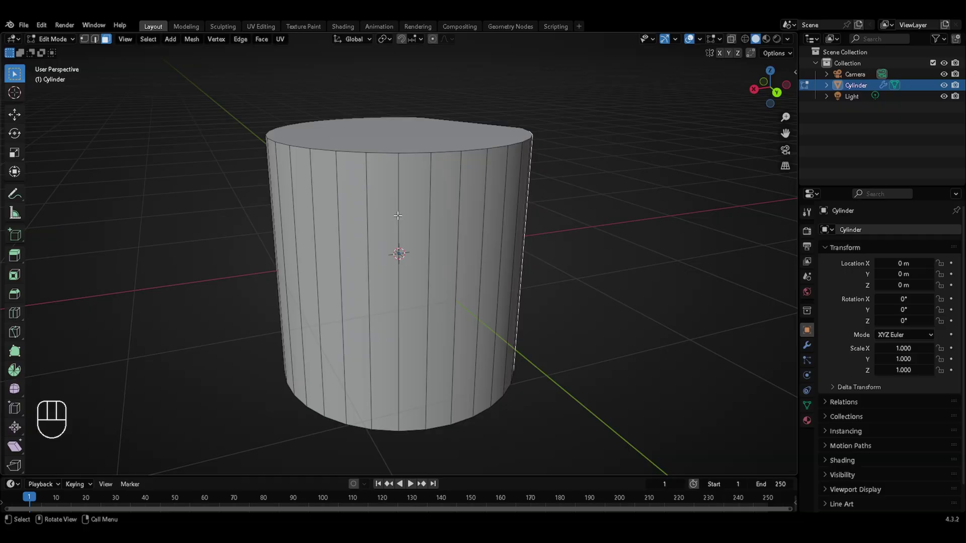
{"action": "key", "text": "2"}
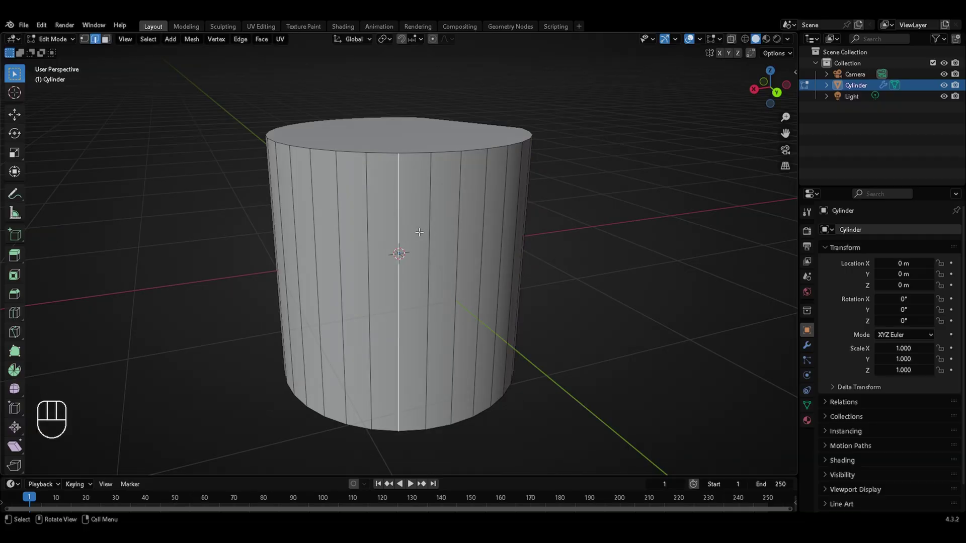
{"action": "key", "text": "g"}
{"action": "key", "text": "g"}
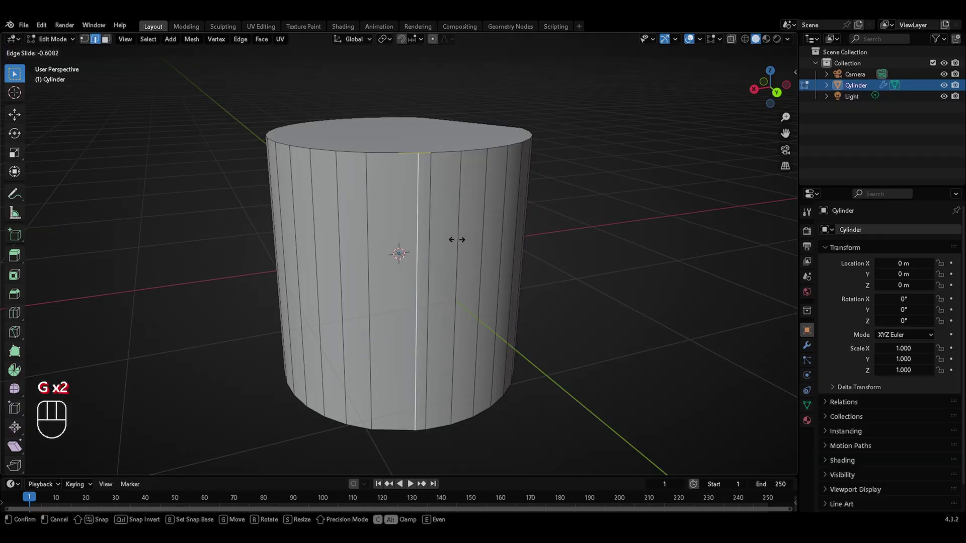
{"action": "key", "text": "Tab"}
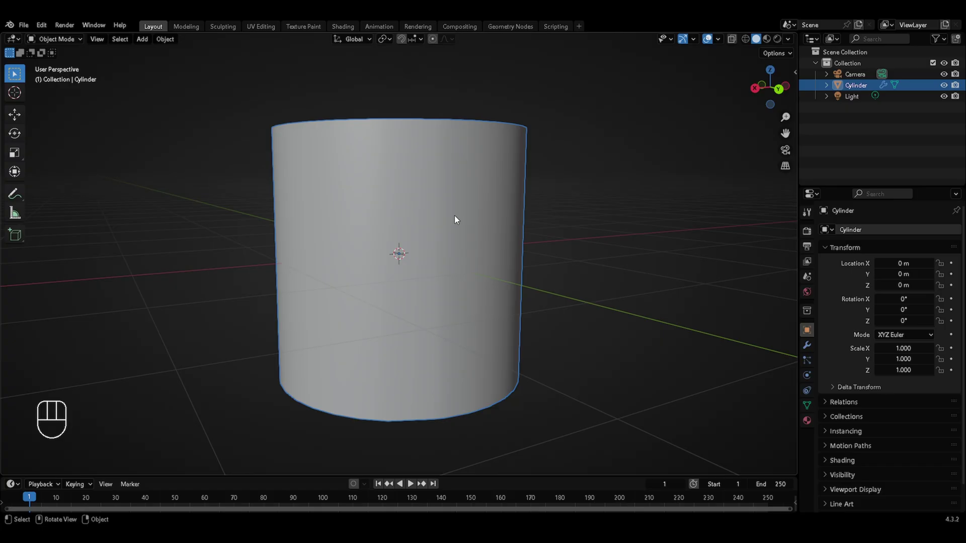
{"action": "left_click_drag", "start_coordinate": [515, 209], "coordinate": [494, 235]}
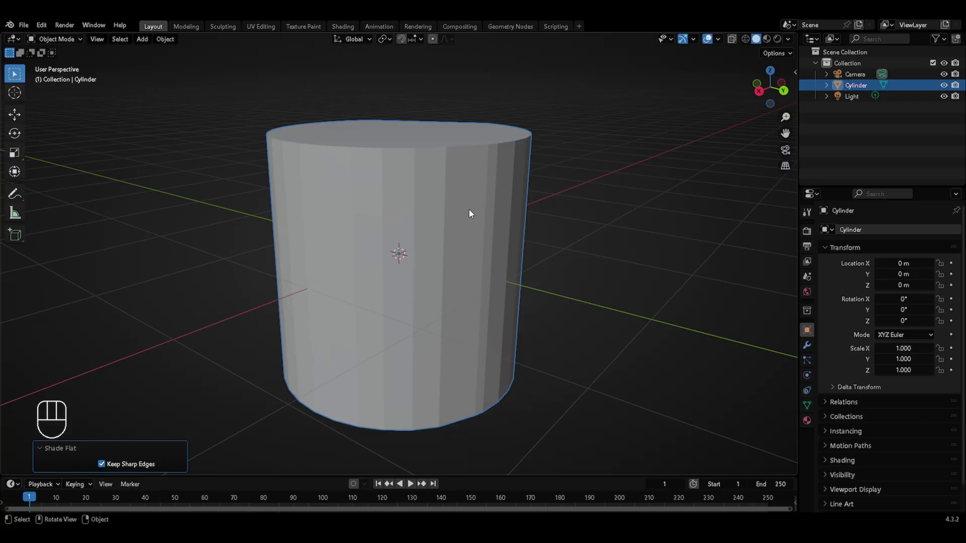
Move the edge along Y, inspect the flat face's shading again, and repeat the Y move
{"action": "key", "text": "Tab"}
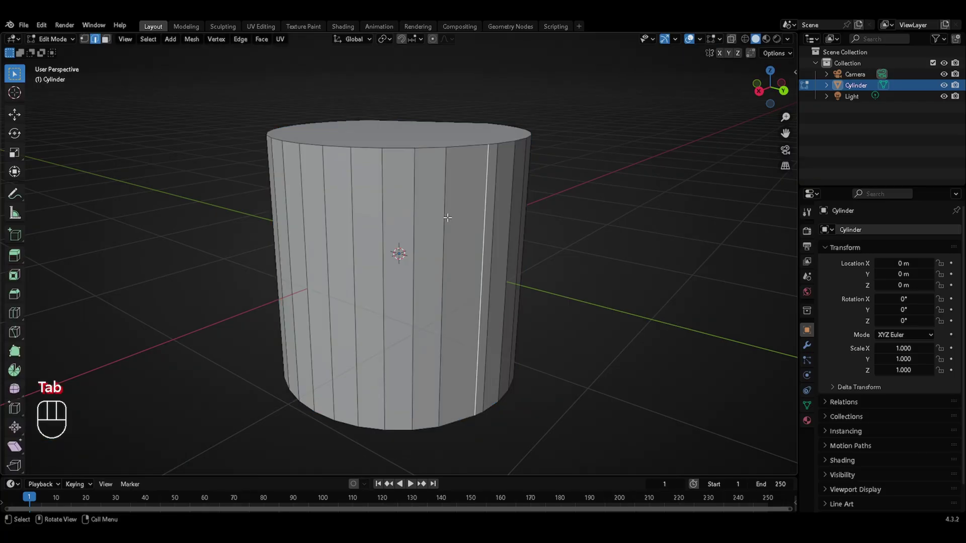
{"action": "key", "text": "g"}
{"action": "key", "text": "y"}
{"action": "key", "text": "Tab"}
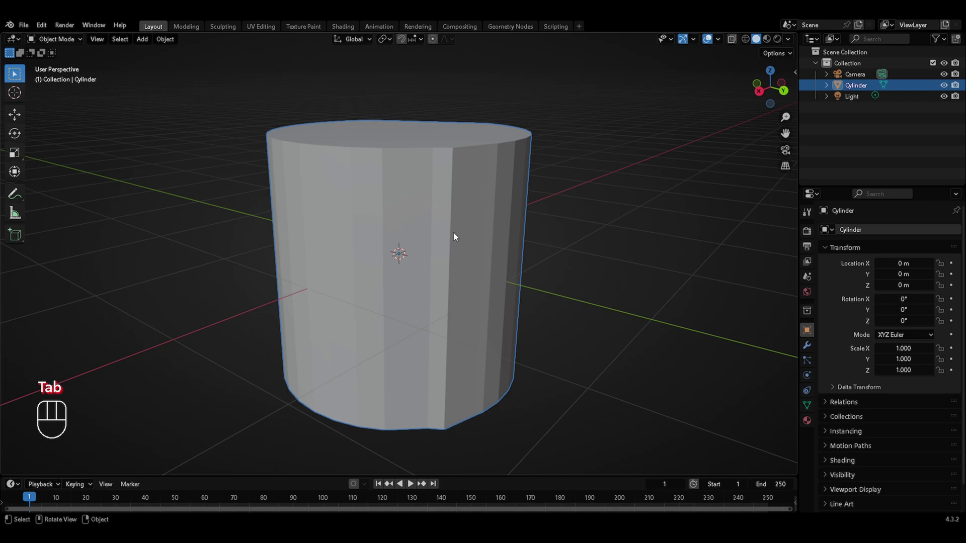
{"action": "left_click_drag", "start_coordinate": [453, 203], "coordinate": [448, 208]}
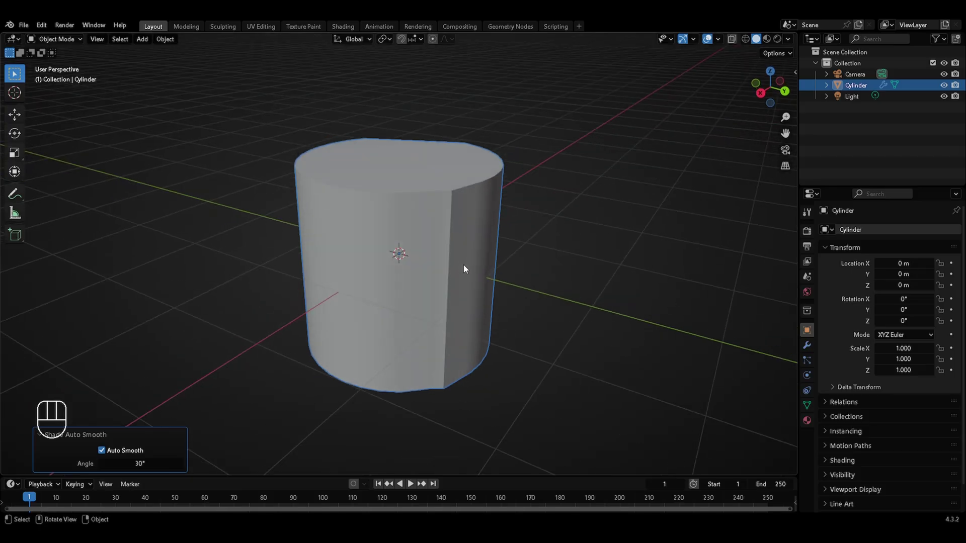
{"action": "key", "text": "Tab"}
{"action": "key", "text": "g"}
{"action": "key", "text": "y"}
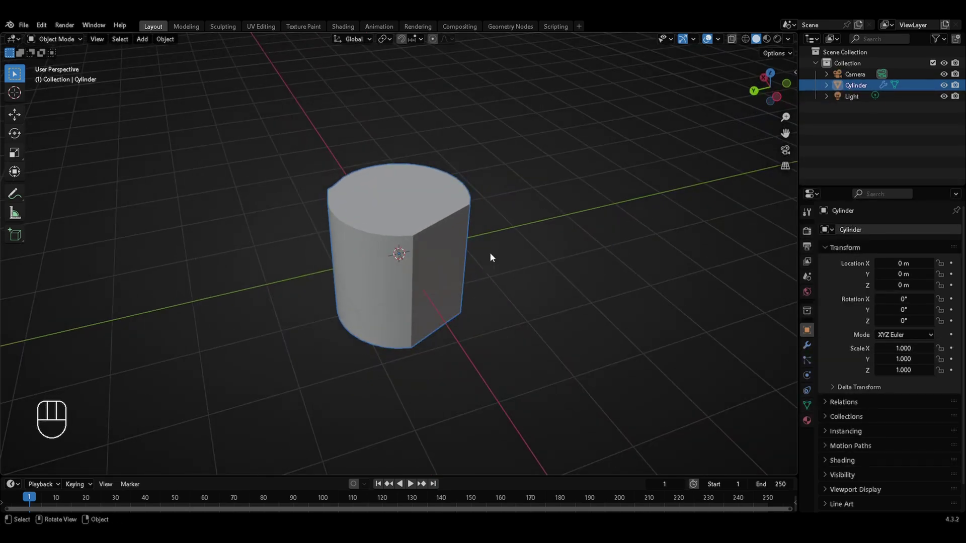
Delete the badly shaded cylinder and add a fresh cylinder at the origin
{"action": "key", "text": "x"}
{"action": "key", "text": "shift+a"}
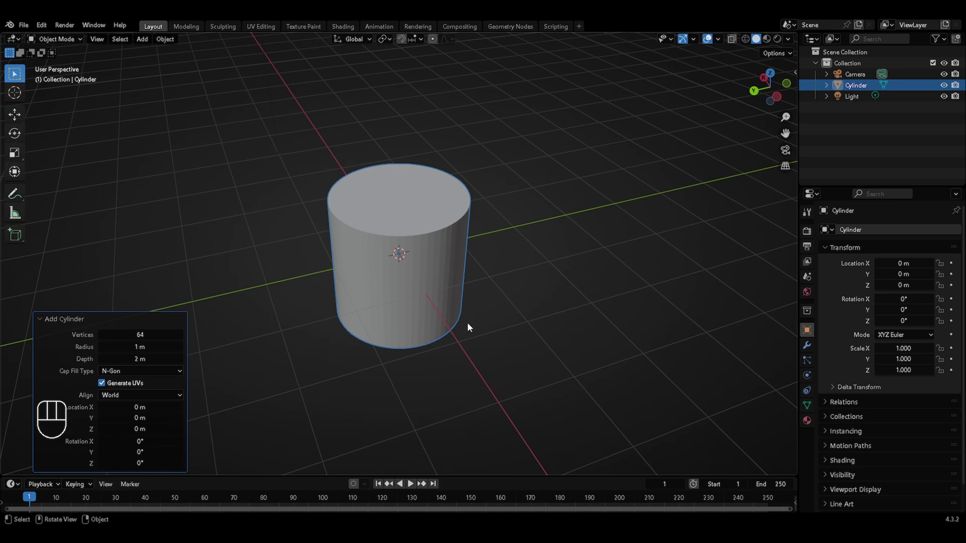
{"action": "left_click_drag", "start_coordinate": [448, 228], "coordinate": [428, 235]}
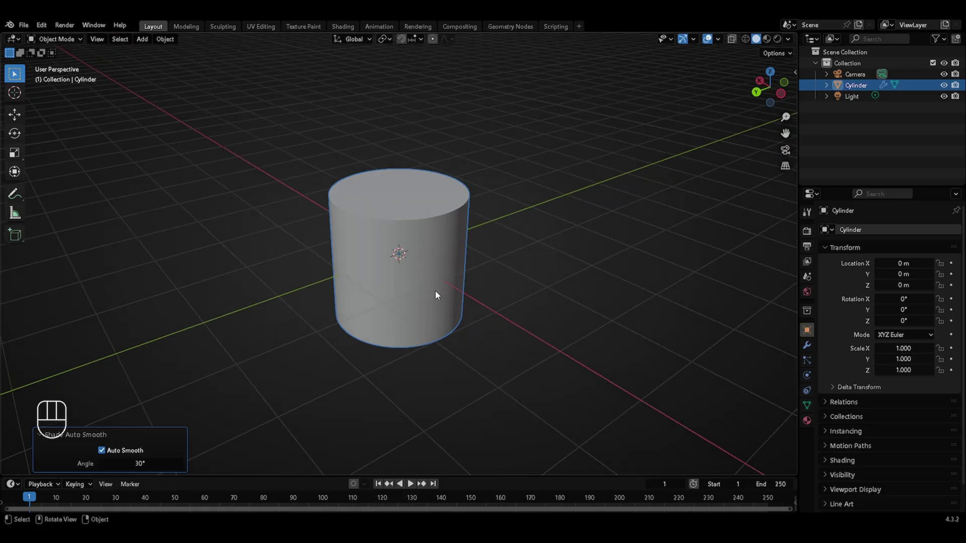
Duplicate the cylinder in place and rotate the copy 90 degrees on Y
{"action": "key", "text": "shift+d"}
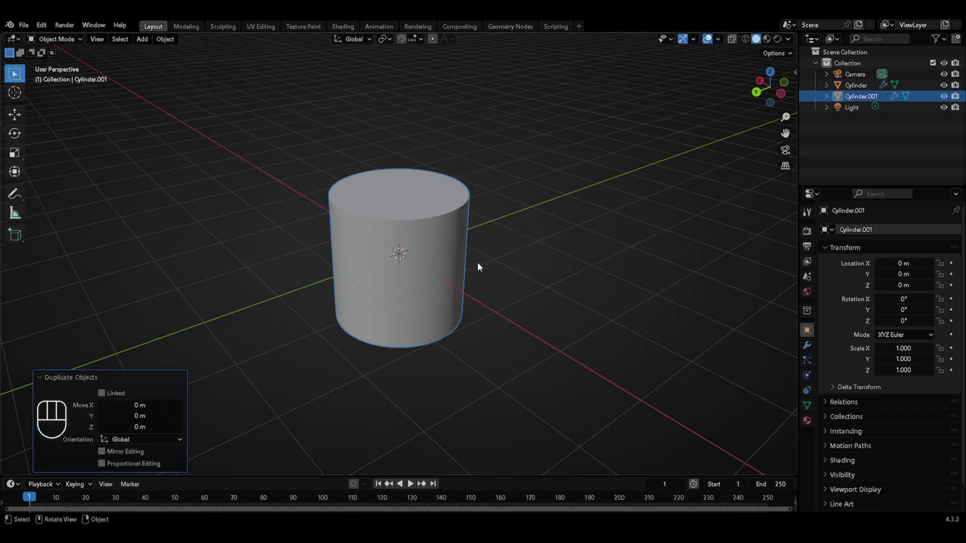
{"action": "key", "text": "r"}
{"action": "key", "text": "y"}
{"action": "key", "text": "KP_9"}
{"action": "key", "text": "KP_0"}
{"action": "key", "text": "KP_Enter"}
Shrink the sideways copy's geometry in Edit Mode so it pokes through the upright cylinder
{"action": "key", "text": "Tab"}
{"action": "key", "text": "s"}
{"action": "key", "text": "s"}
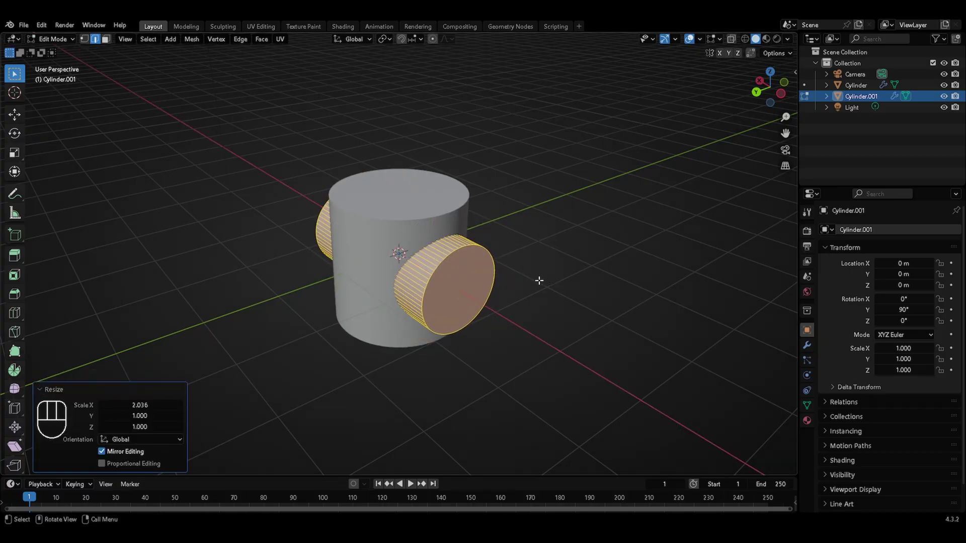
{"action": "key", "text": "Tab"}
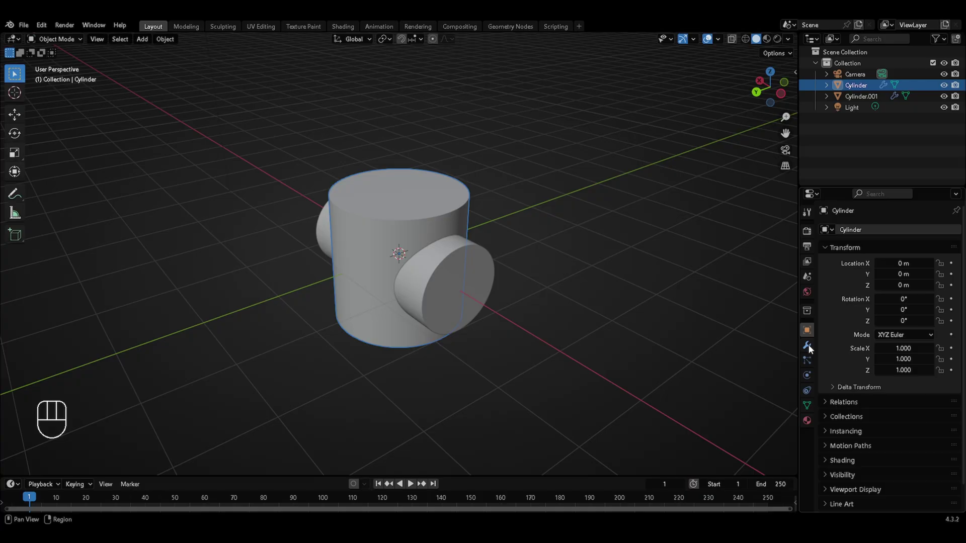
Add a Boolean modifier set to Difference on the upright cylinder
{"action": "left_click_drag", "start_coordinate": [864, 232], "coordinate": [779, 312]}
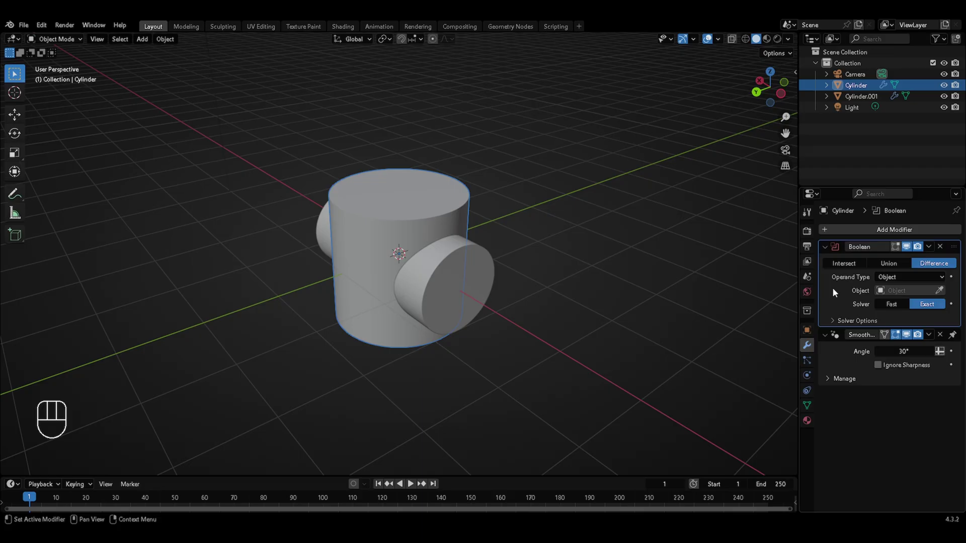
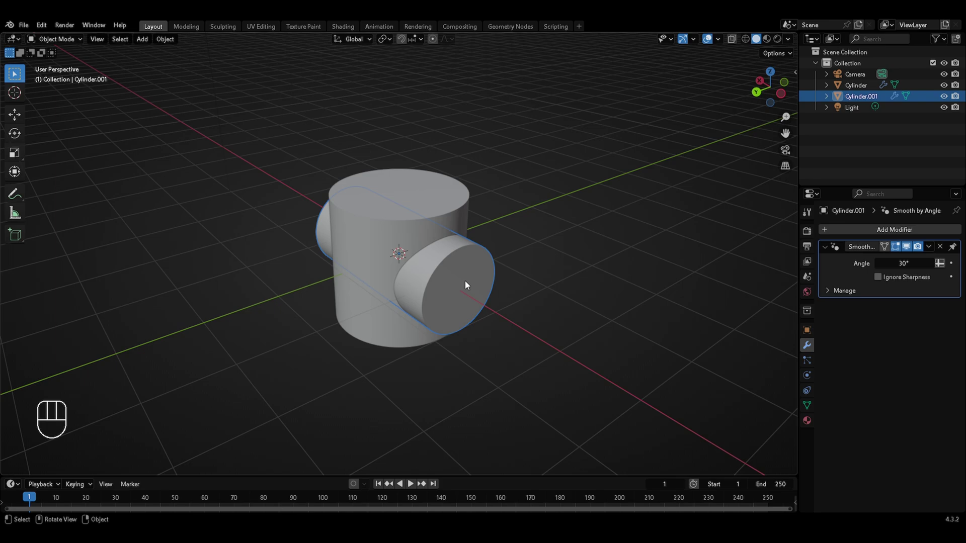
Hide the cutter cylinder, inspect the hole's edge, and open the cut cylinder's mesh for editing
{"action": "key", "text": "h"}
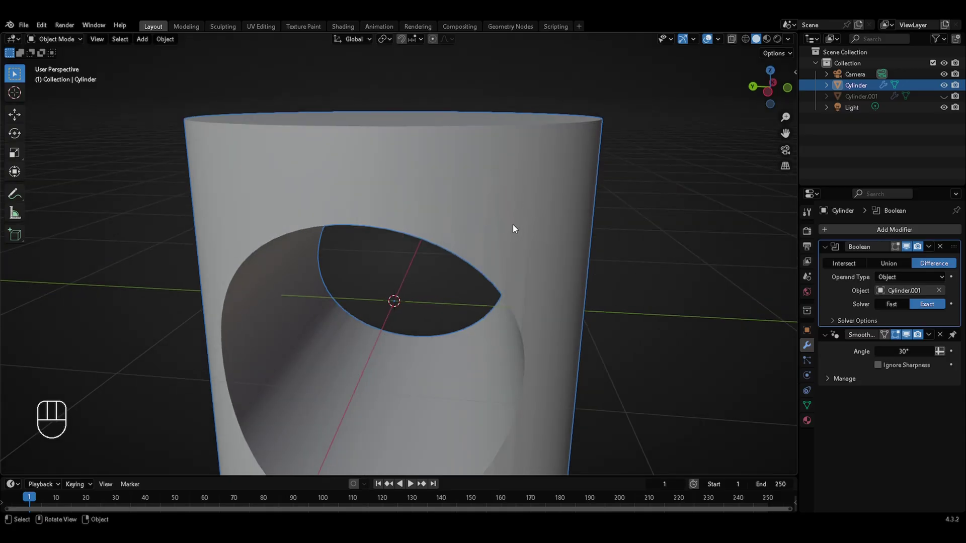
{"action": "left_click_drag", "start_coordinate": [769, 43], "coordinate": [483, 316]}
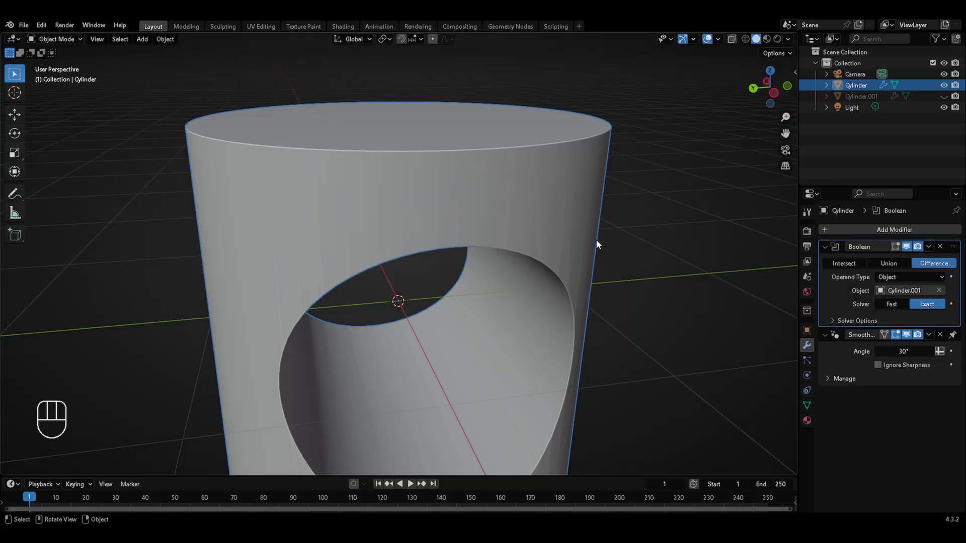
{"action": "left_click_drag", "start_coordinate": [932, 249], "coordinate": [891, 252]}
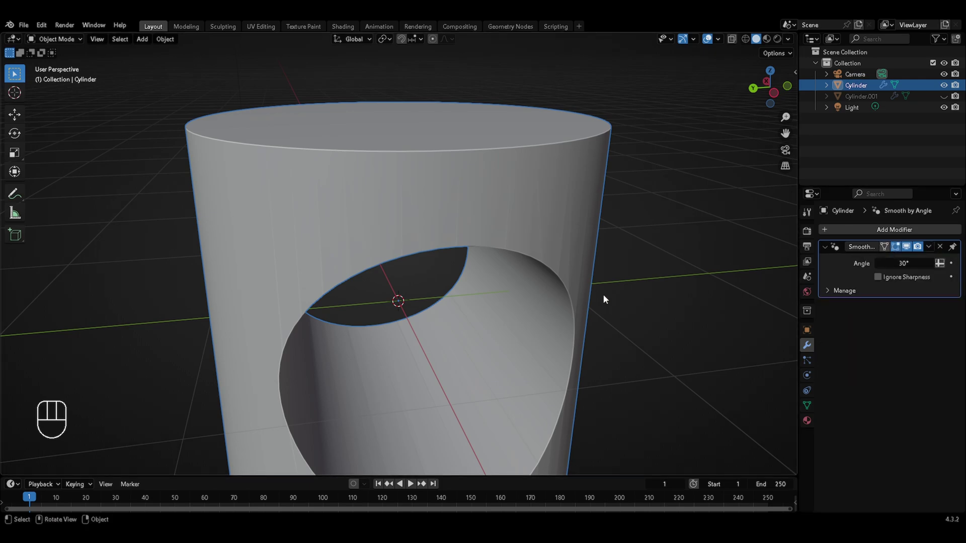
{"action": "key", "text": "Tab"}
{"action": "key", "text": "1"}
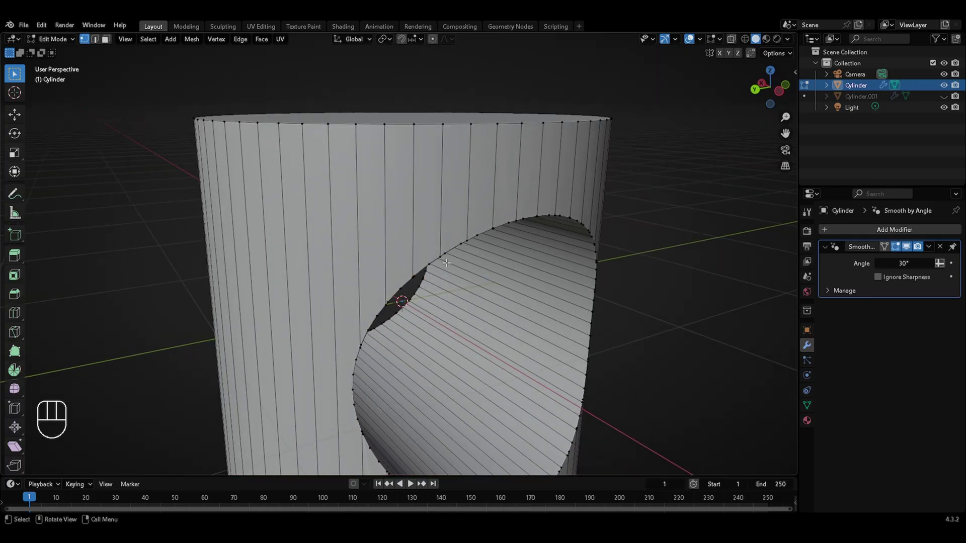
{"action": "key", "text": "3"}
{"action": "key", "text": "1"}
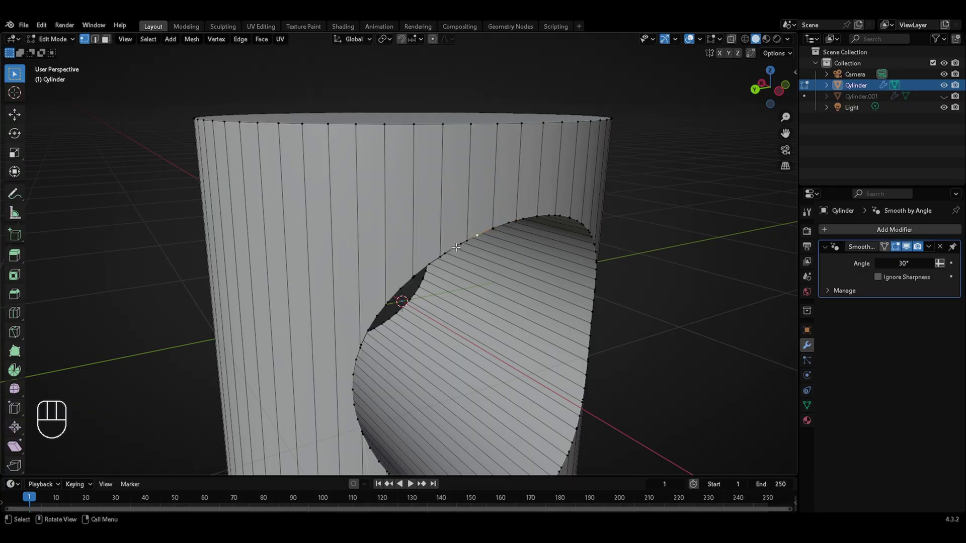
{"action": "key", "text": "Tab"}
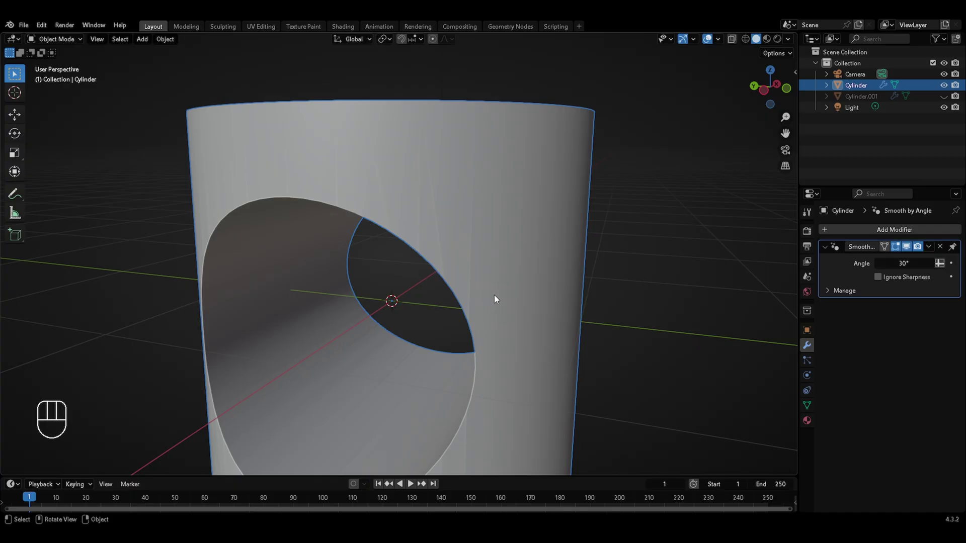
{"action": "key", "text": "Tab"}
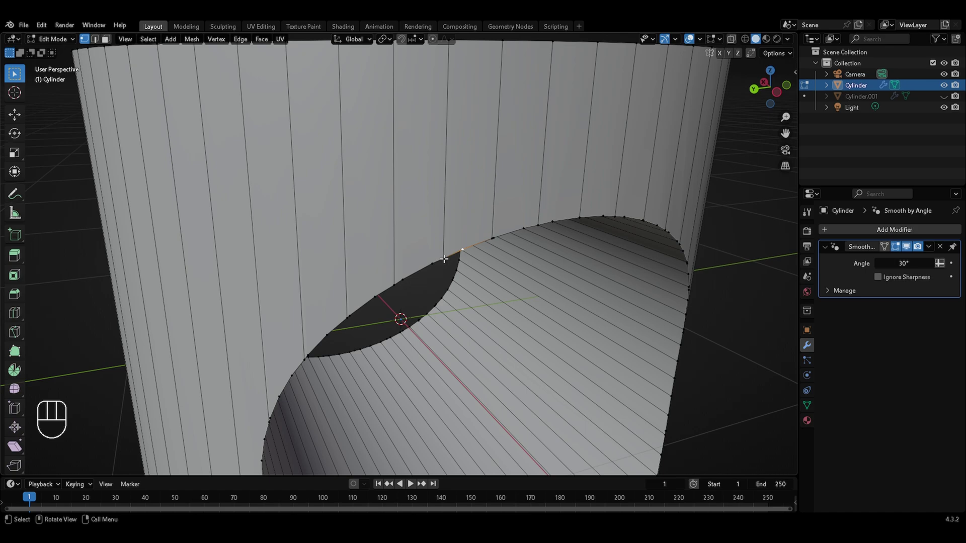
{"action": "key", "text": "m"}
{"action": "key", "text": "Tab"}
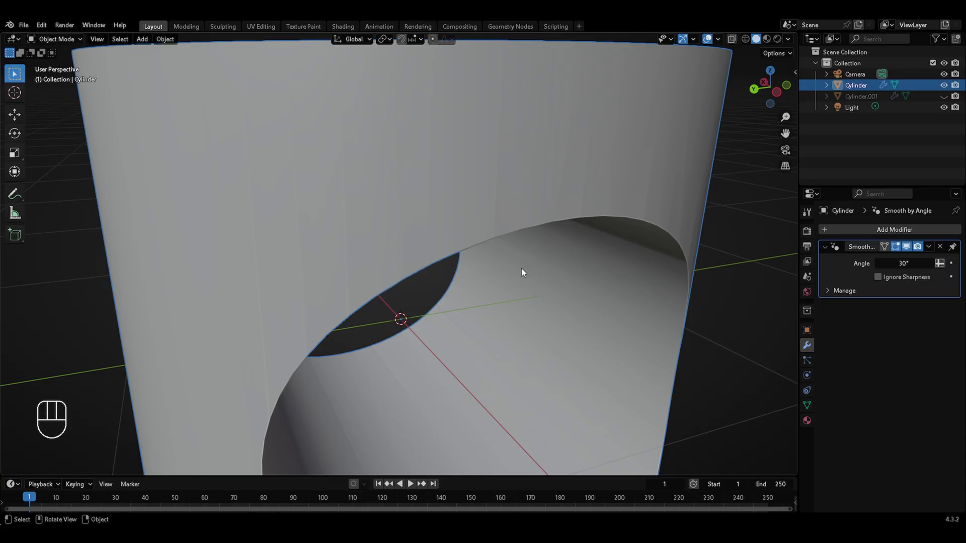
{"action": "key", "text": "Tab"}
{"action": "key", "text": "ctrl+z"}
{"action": "key", "text": "ctrl+z"}
{"action": "key", "text": "ctrl+z"}
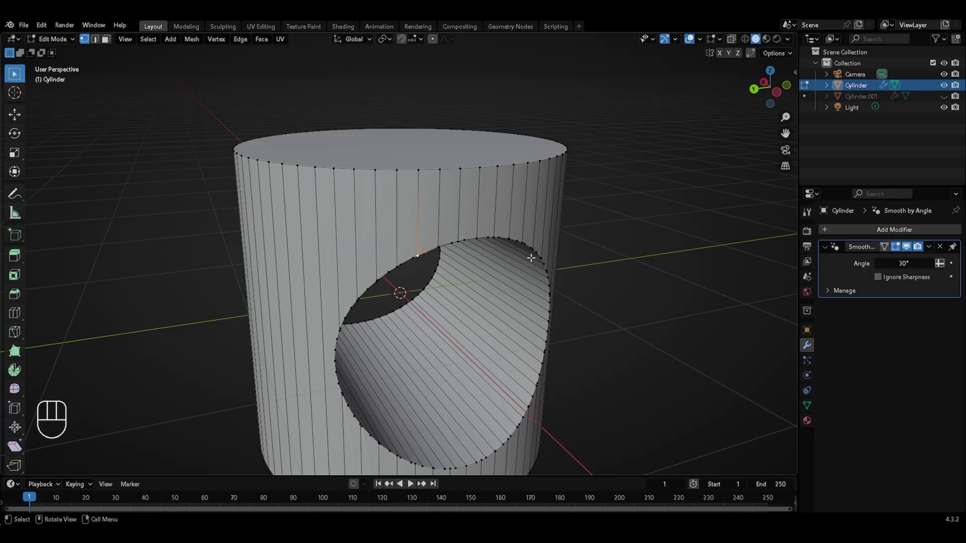
{"action": "key", "text": "Tab"}
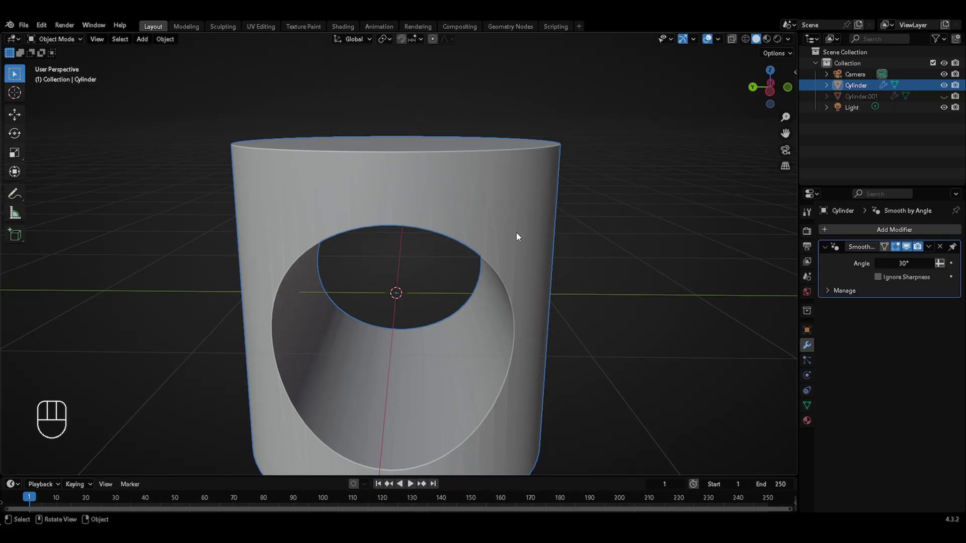
Knife-cut a straight horizontal line of edges across the cylinder just above the hole in side view
{"action": "key", "text": "KP_3"}
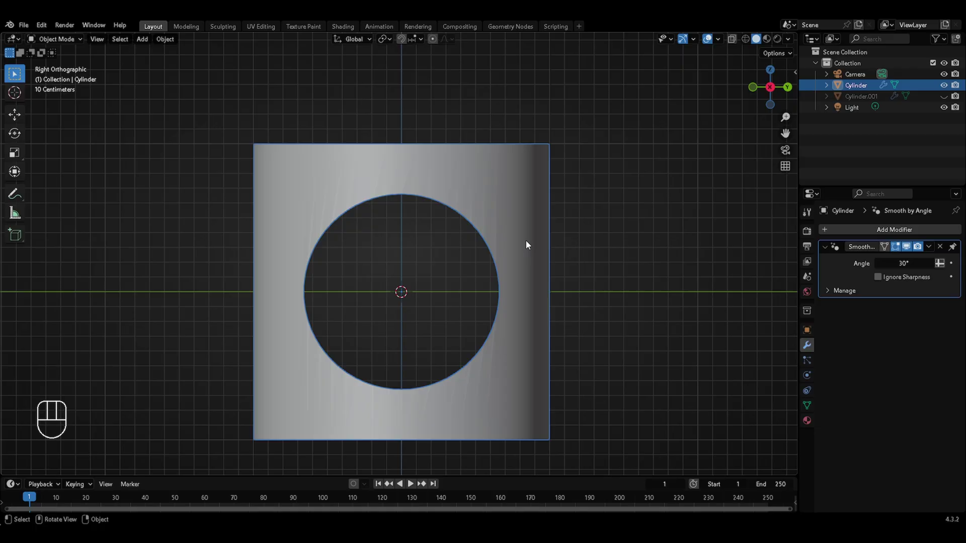
{"action": "key", "text": "Tab"}
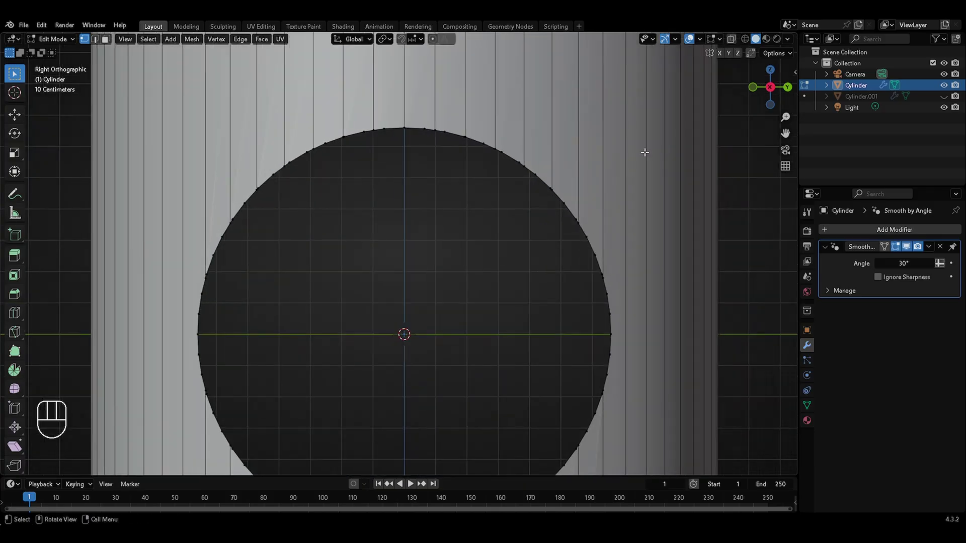
{"action": "key", "text": "k"}
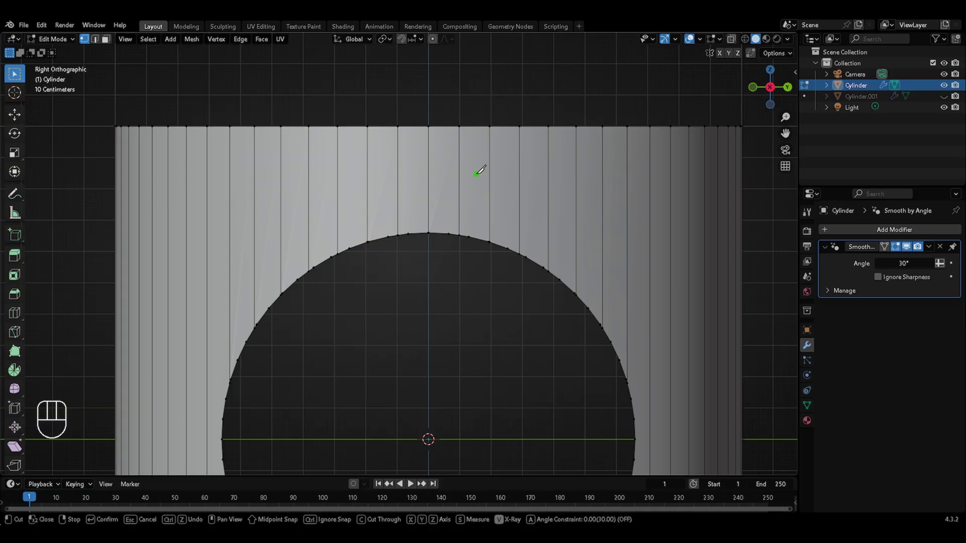
{"action": "key", "text": "c"}
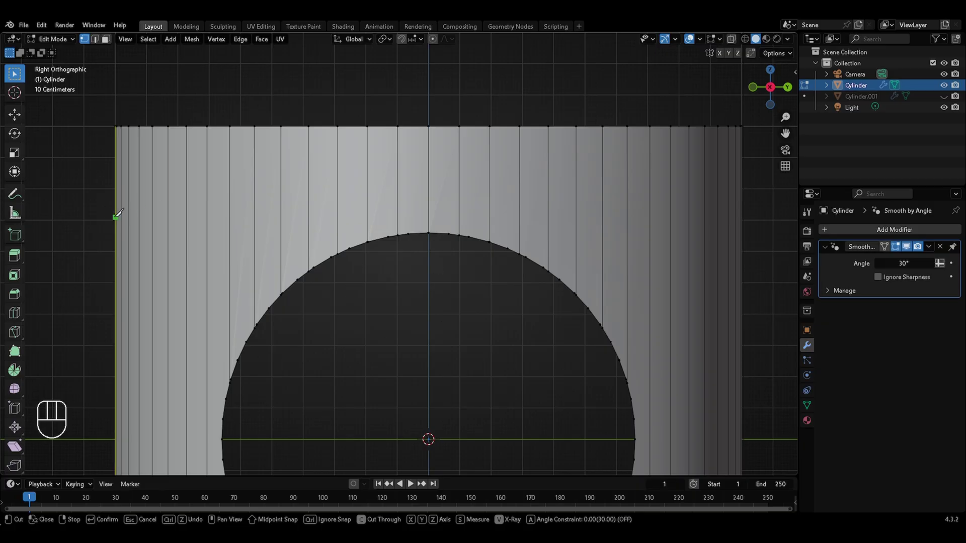
{"action": "key", "text": "y"}
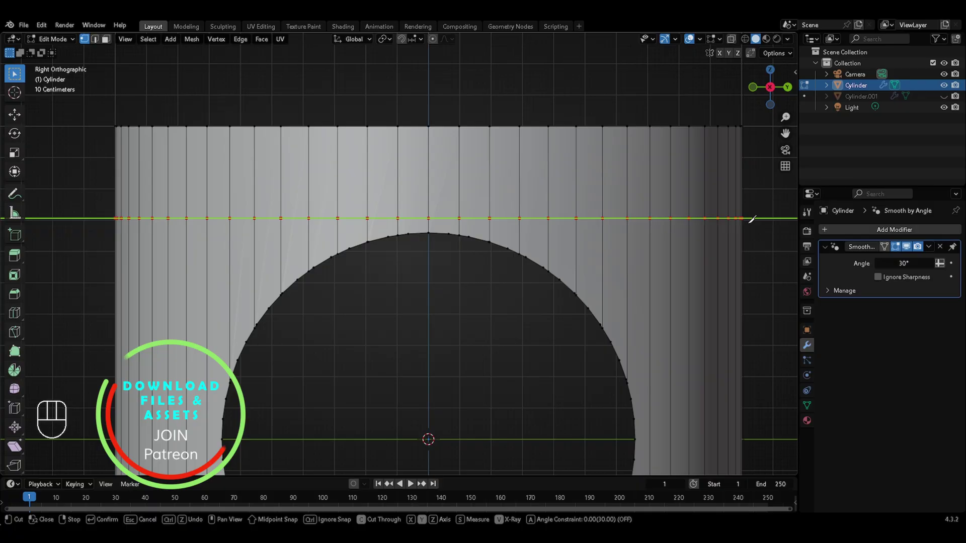
{"action": "key", "text": "Return"}
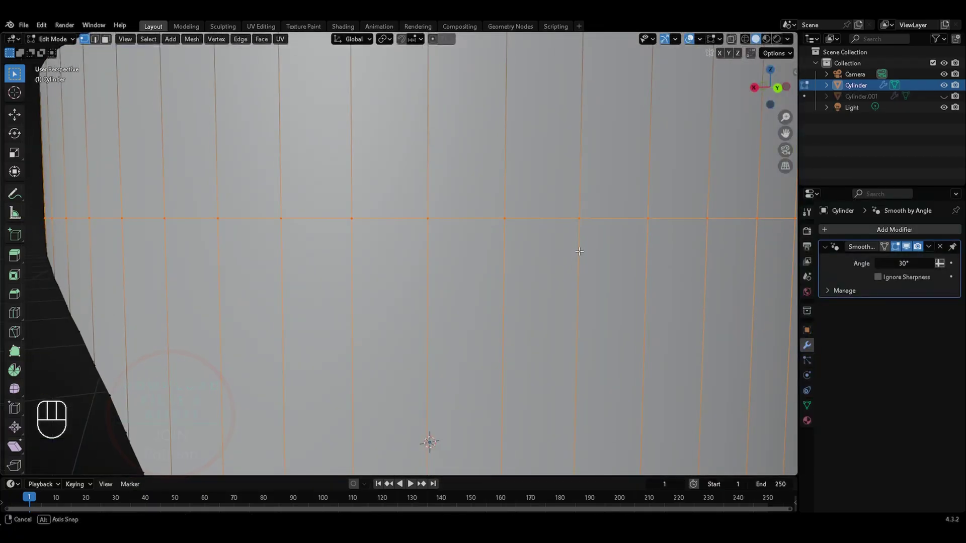
{"action": "key", "text": "Tab"}
Inspect the new cut around the hole, toggling in and out of mesh editing
{"action": "key", "text": "ctrl+Escape"}
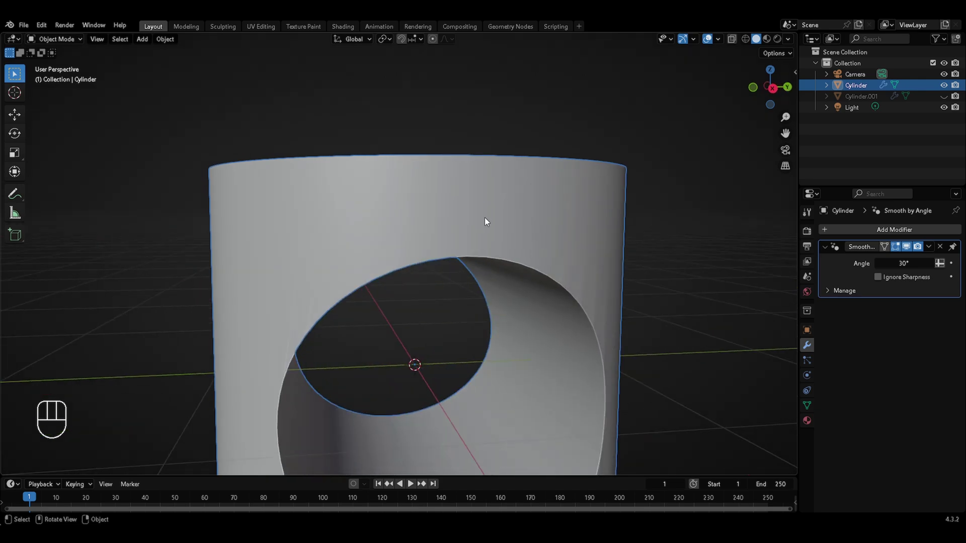
{"action": "key", "text": "Tab"}
{"action": "key", "text": "Tab"}
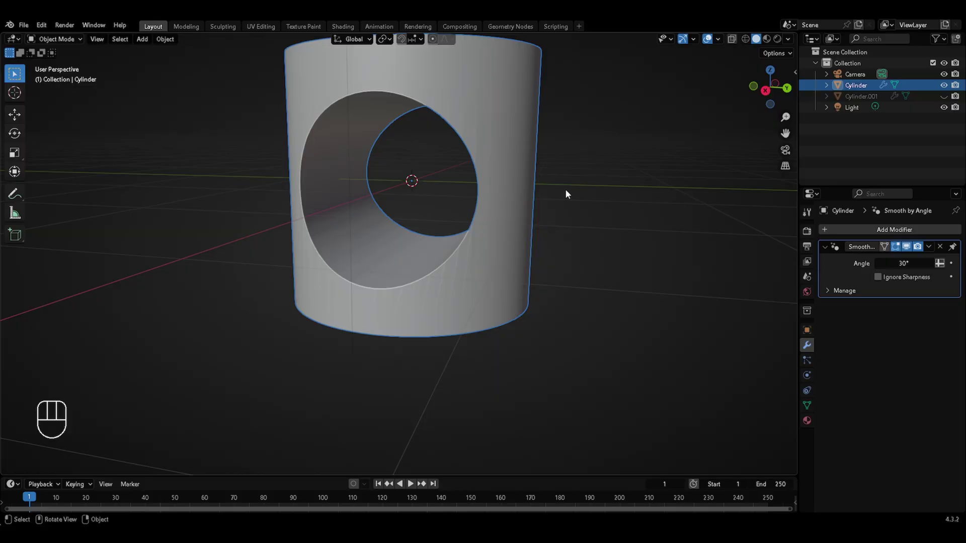
{"action": "key", "text": "Tab"}
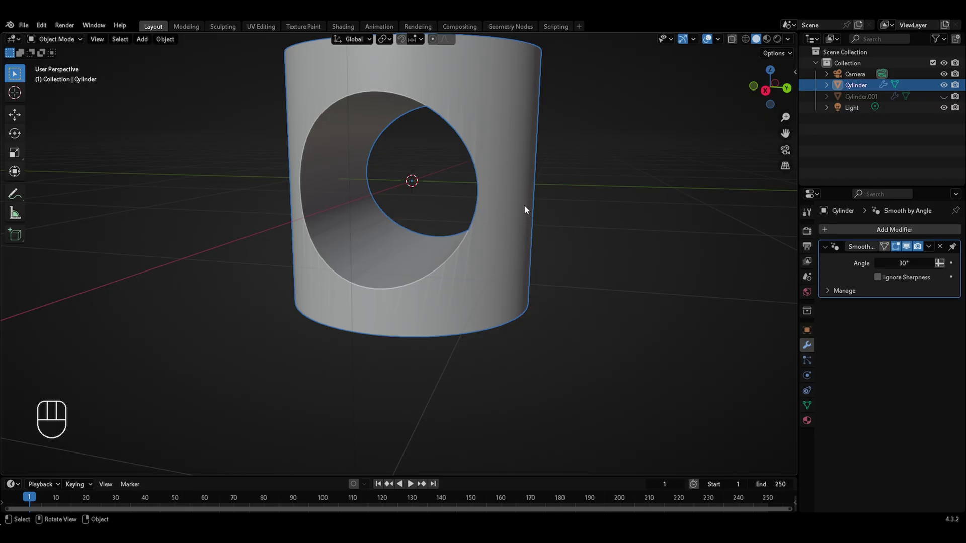
Slide vertices along their edges to test the cut's shading in side view
{"action": "key", "text": "Tab"}
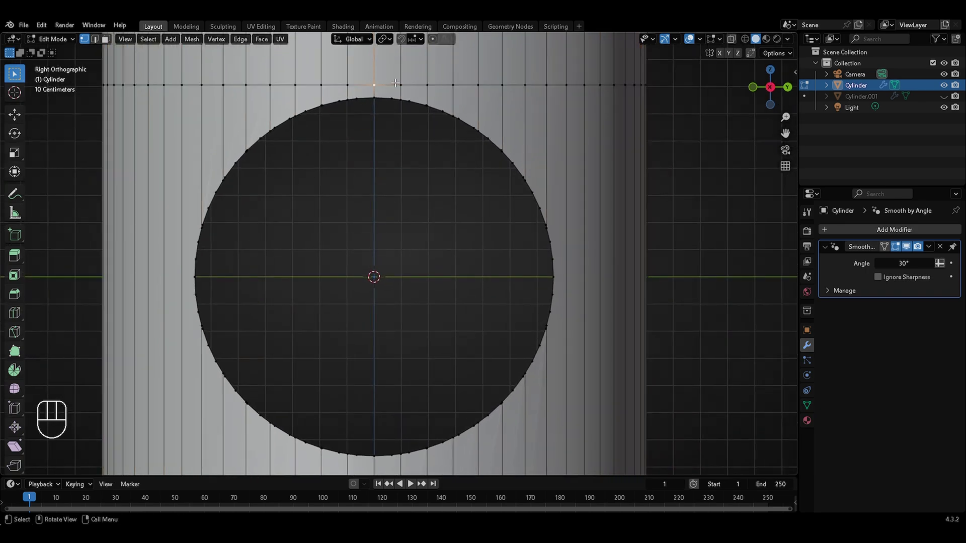
{"action": "key", "text": "g"}
{"action": "key", "text": "g"}
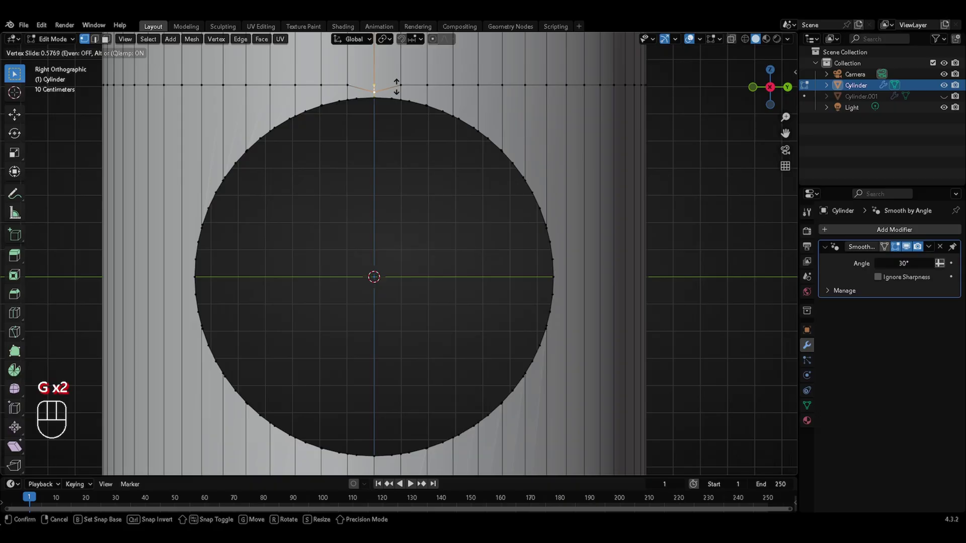
{"action": "key", "text": "g"}
{"action": "key", "text": "g"}
{"action": "key", "text": "g"}
{"action": "key", "text": "g"}
{"action": "key", "text": "g"}
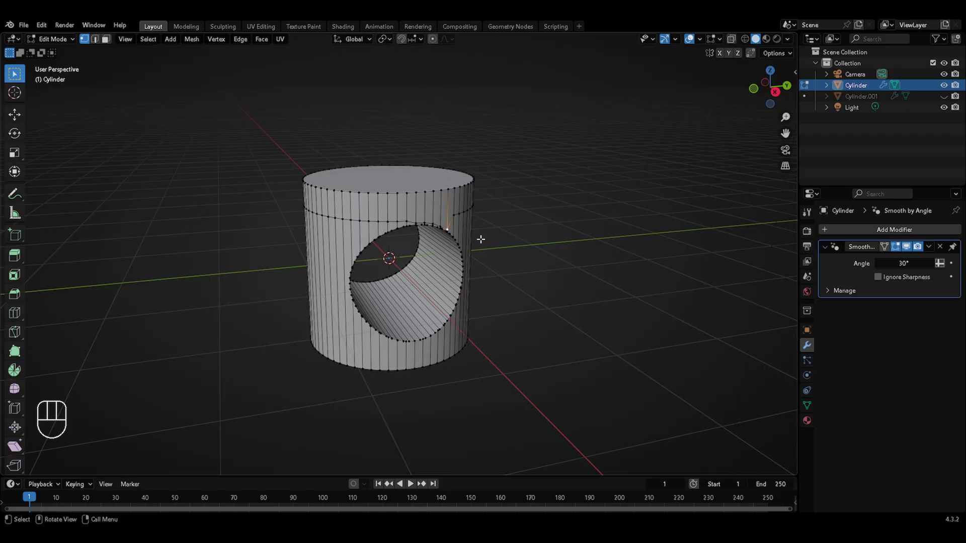
Delete the holed cylinder to start over
{"action": "key", "text": "Tab"}
{"action": "key", "text": "x"}
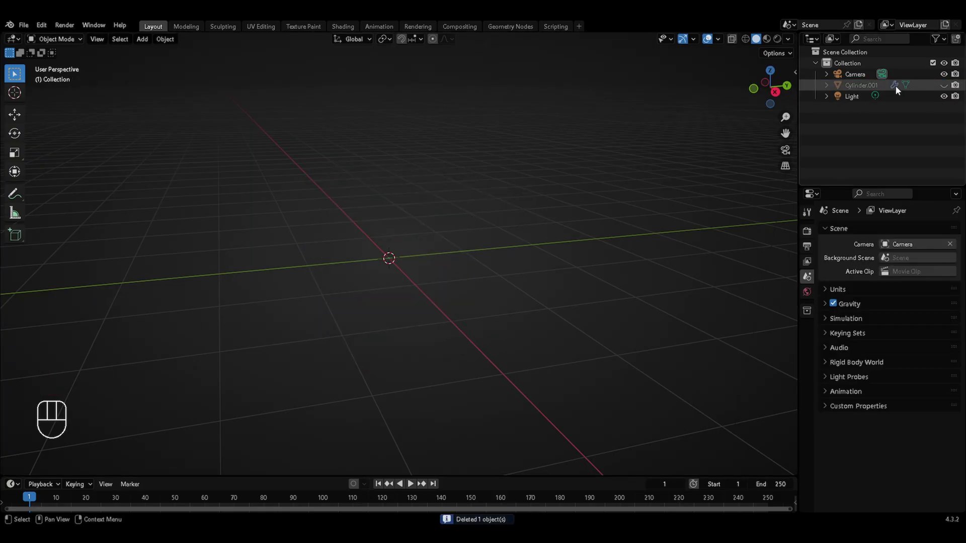
Add a fresh cylinder behind the cutter and begin a horizontal loop cut through its middle
{"action": "key", "text": "shift+a"}
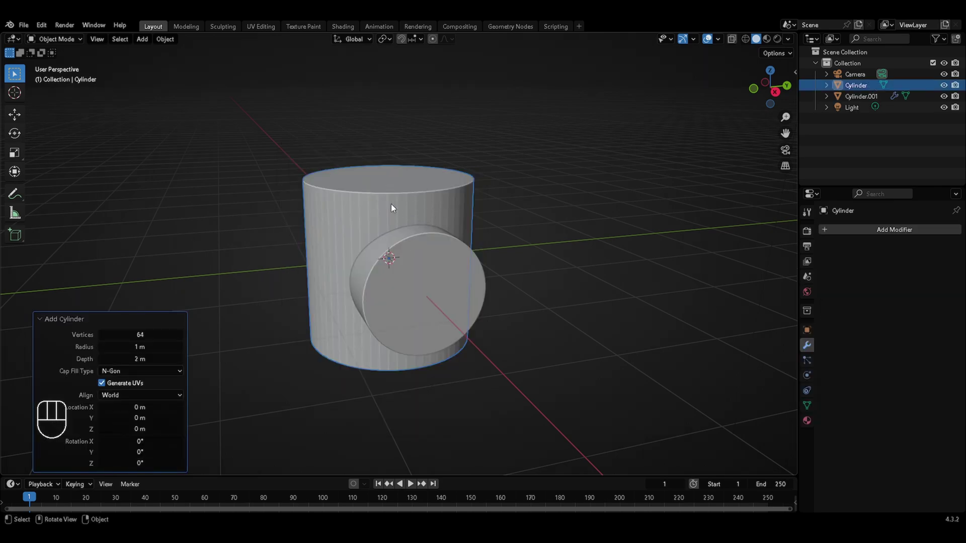
{"action": "key", "text": "Tab"}
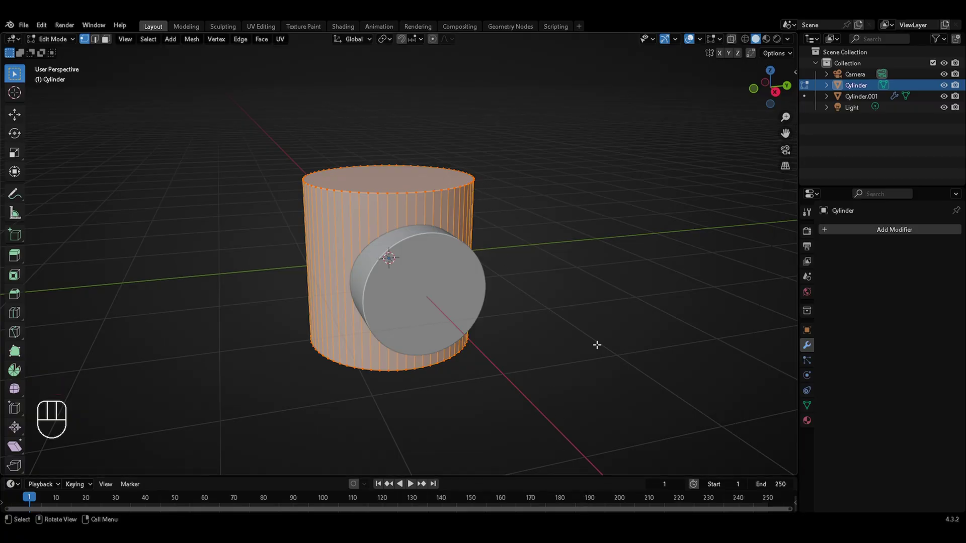
{"action": "key", "text": "KP_3"}
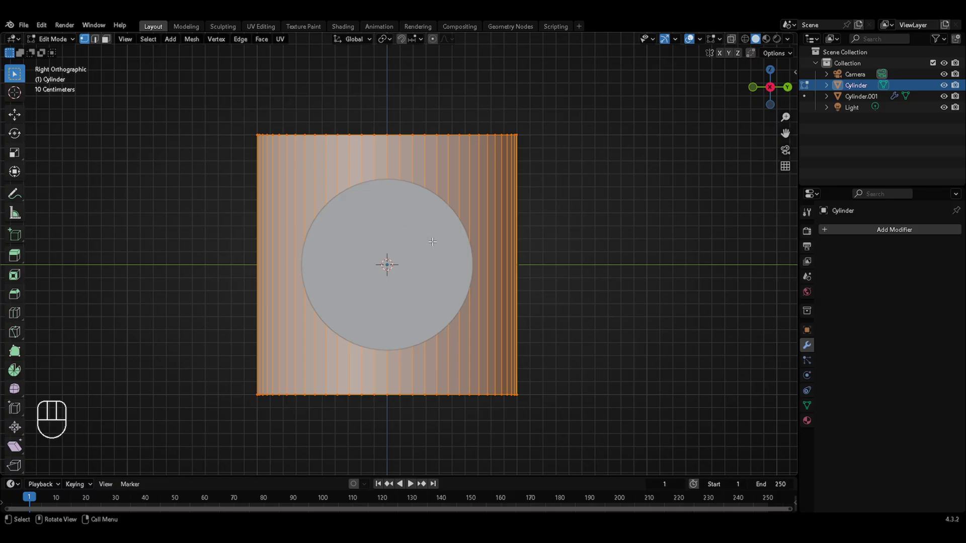
{"action": "key", "text": "ctrl+r"}
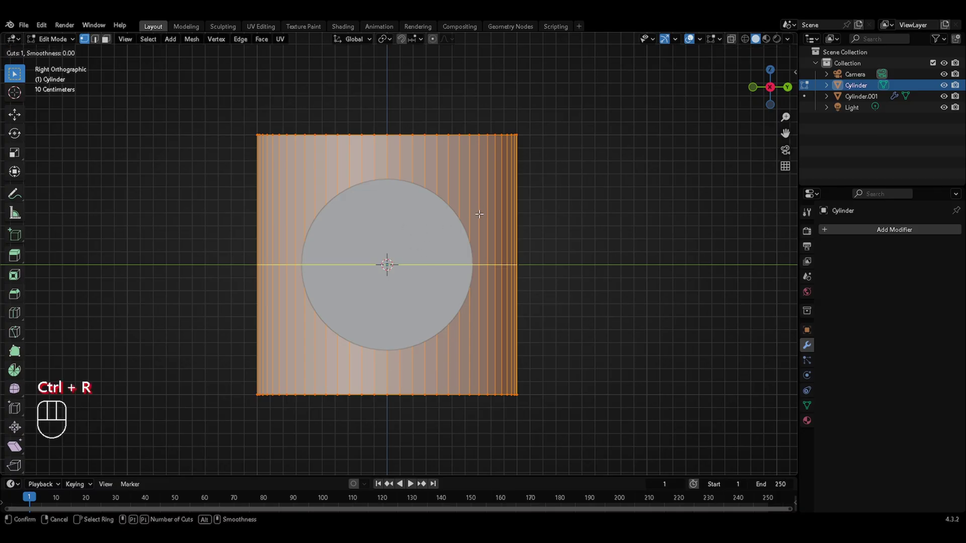
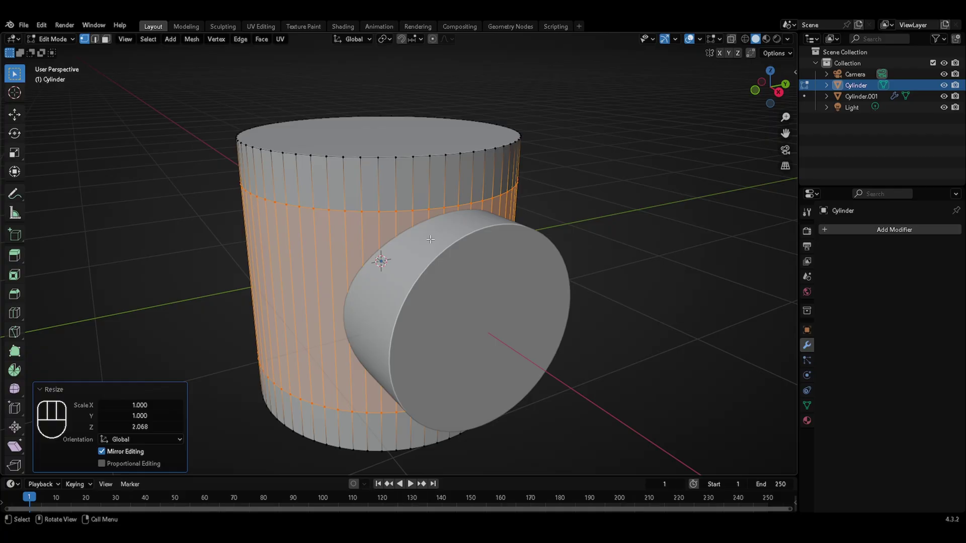
Add 4 edge loops through the cylinder's middle band and return to object mode
{"action": "key", "text": "ctrl+r"}
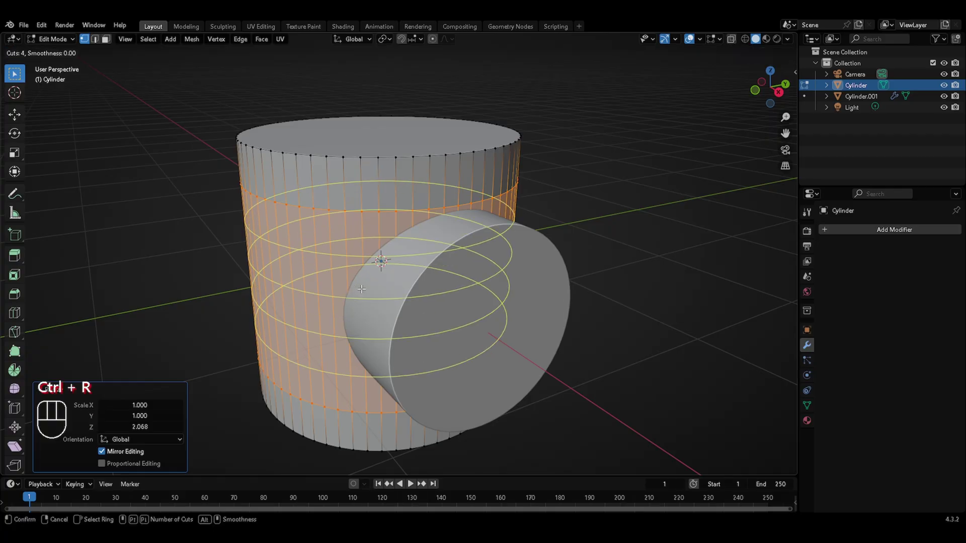
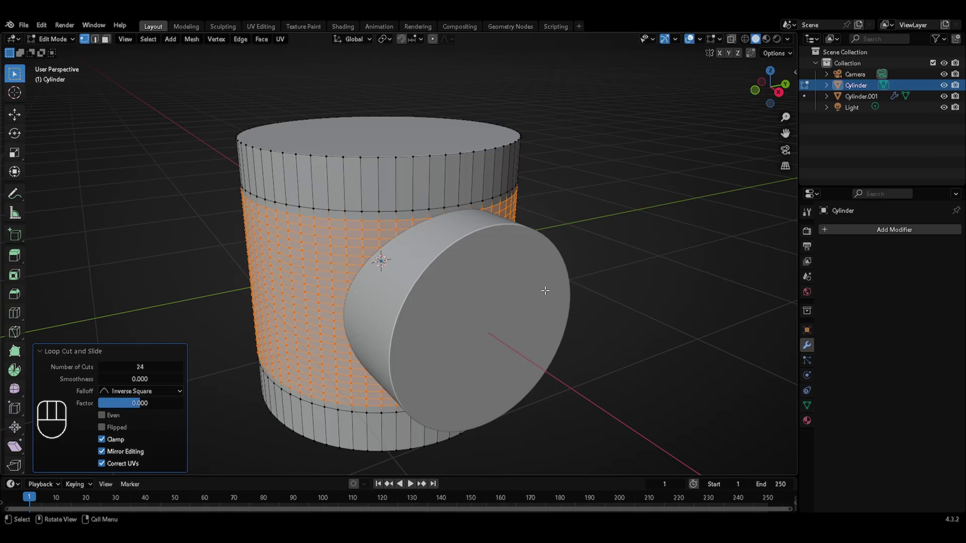
{"action": "key", "text": "Tab"}
Hide the cutter, shade the cylinder auto smooth, and apply the Boolean difference as permanent geometry
{"action": "key", "text": "h"}
{"action": "left_click_drag", "start_coordinate": [497, 237], "coordinate": [500, 239]}
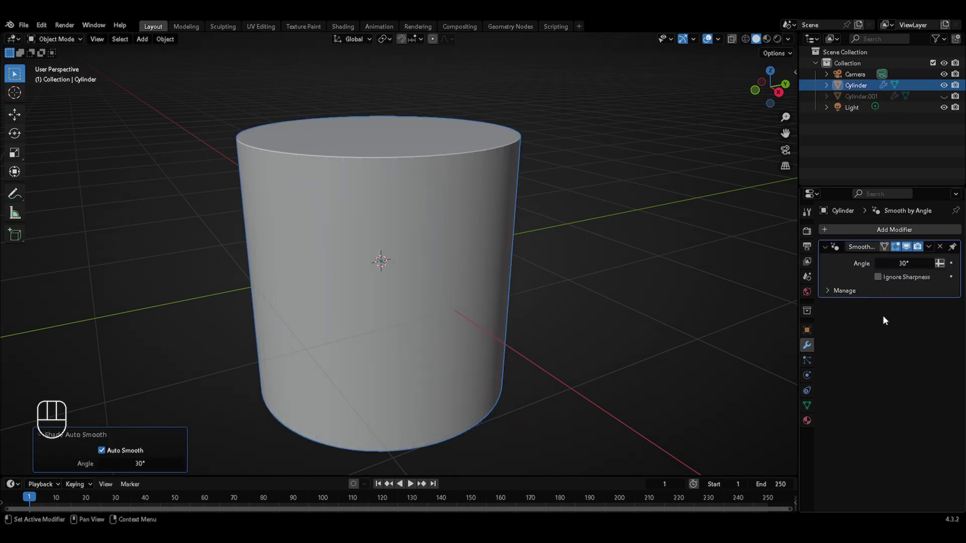
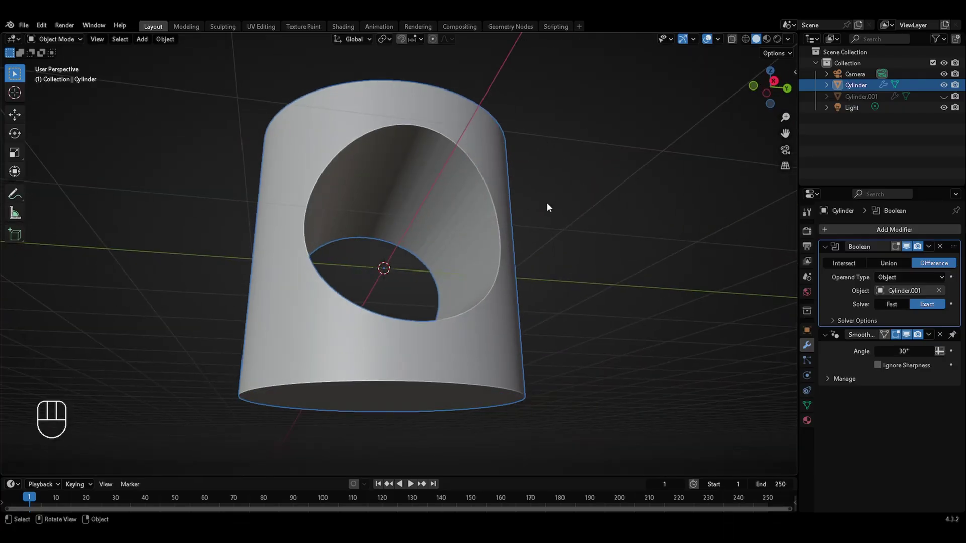
{"action": "key", "text": "Tab"}
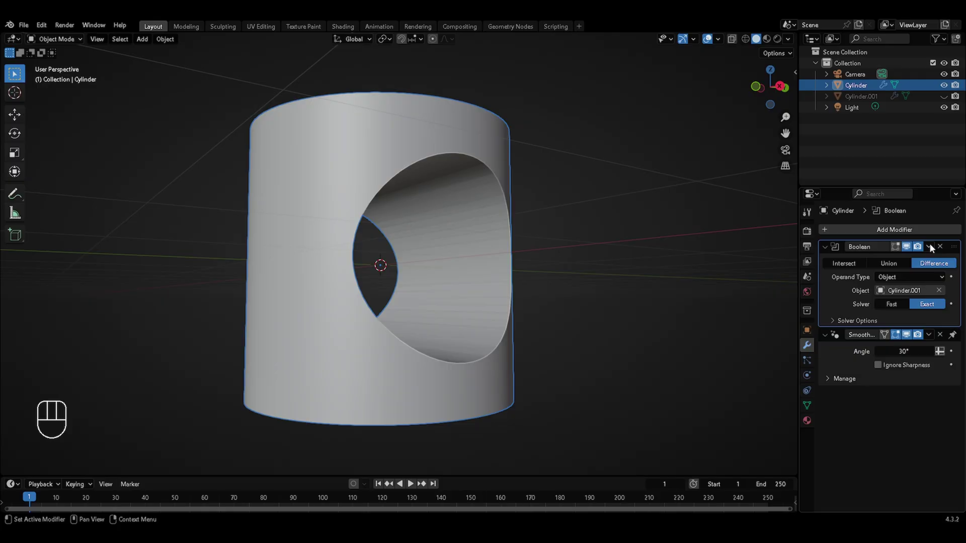
{"action": "left_click", "coordinate": [931, 248]}
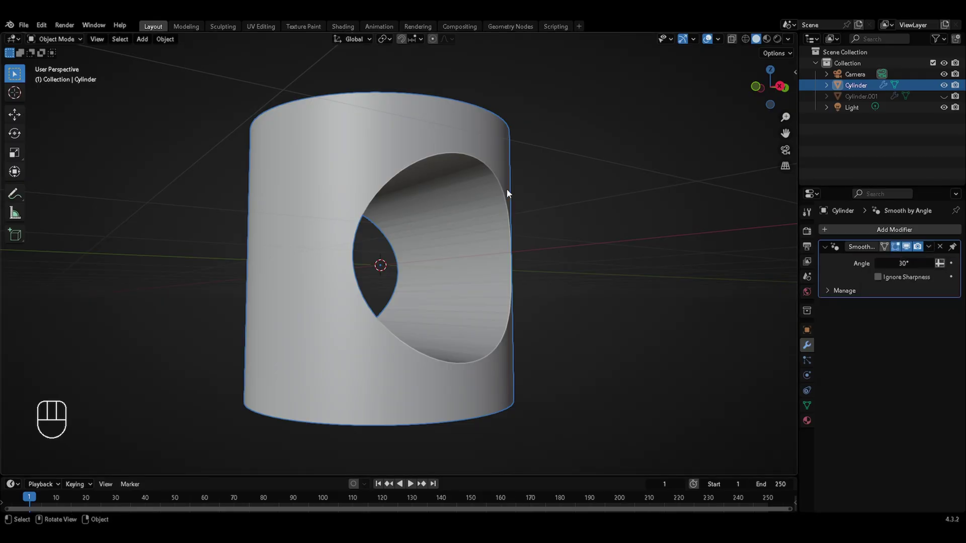
{"action": "key", "text": "Tab"}
{"action": "key", "text": "3"}
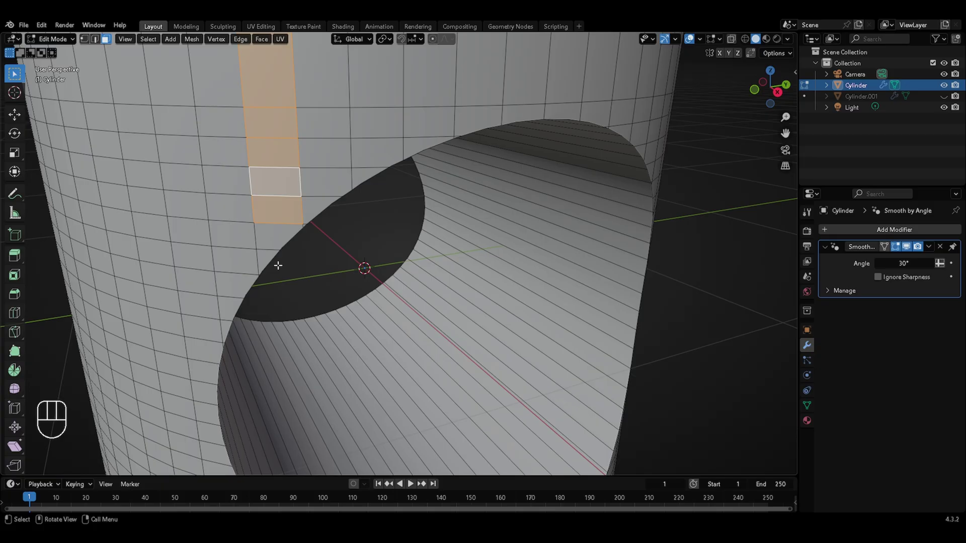
{"action": "key", "text": "1"}
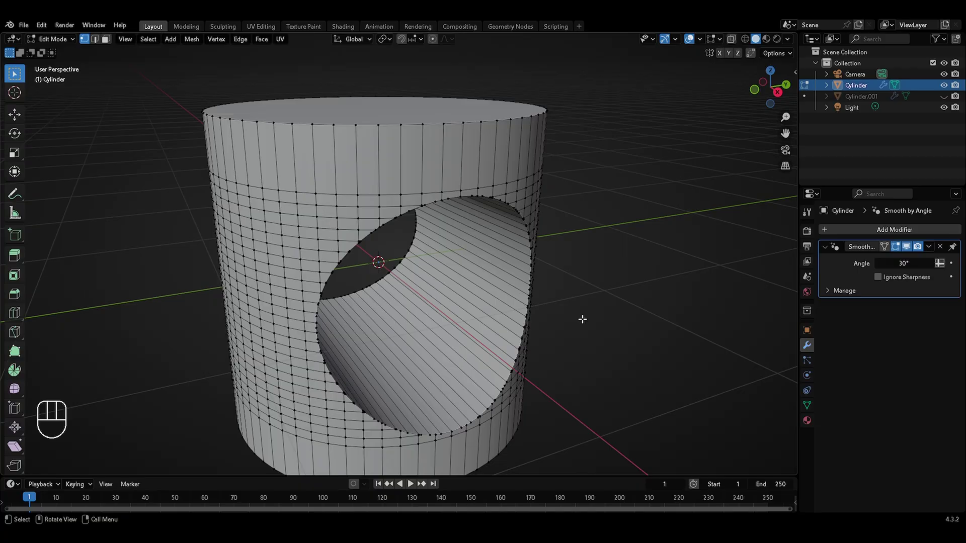
{"action": "key", "text": "Tab"}
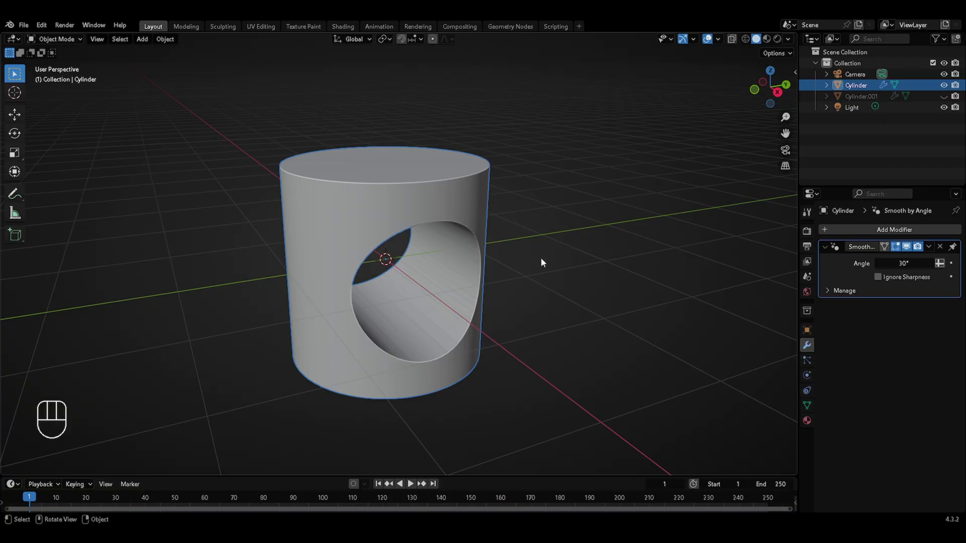
{"action": "key", "text": "Tab"}
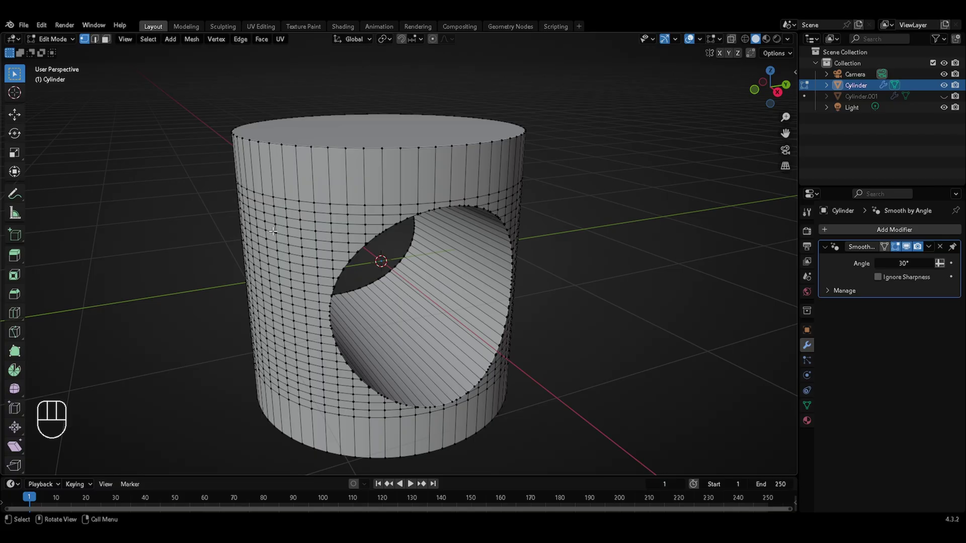
{"action": "left_click", "coordinate": [213, 92]}
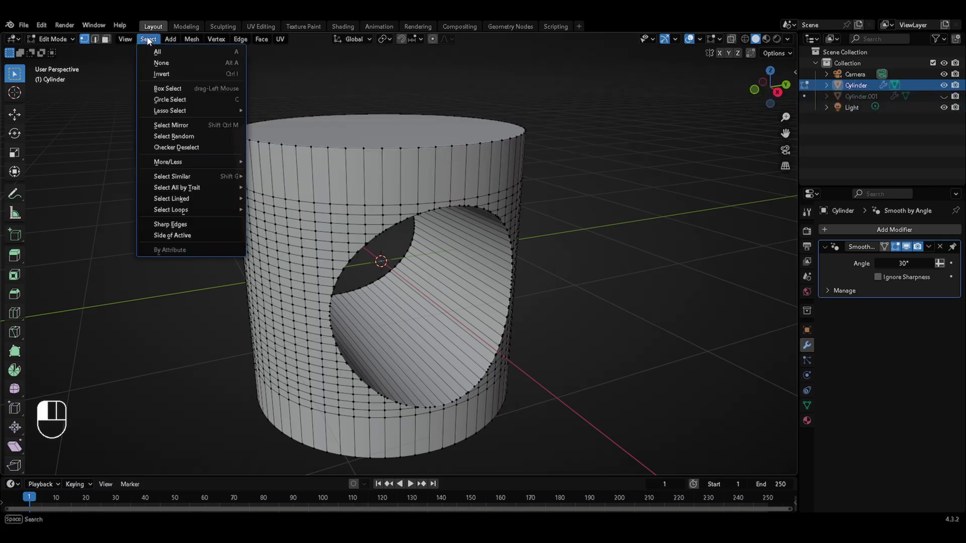
{"action": "left_click_drag", "start_coordinate": [185, 158], "coordinate": [556, 241]}
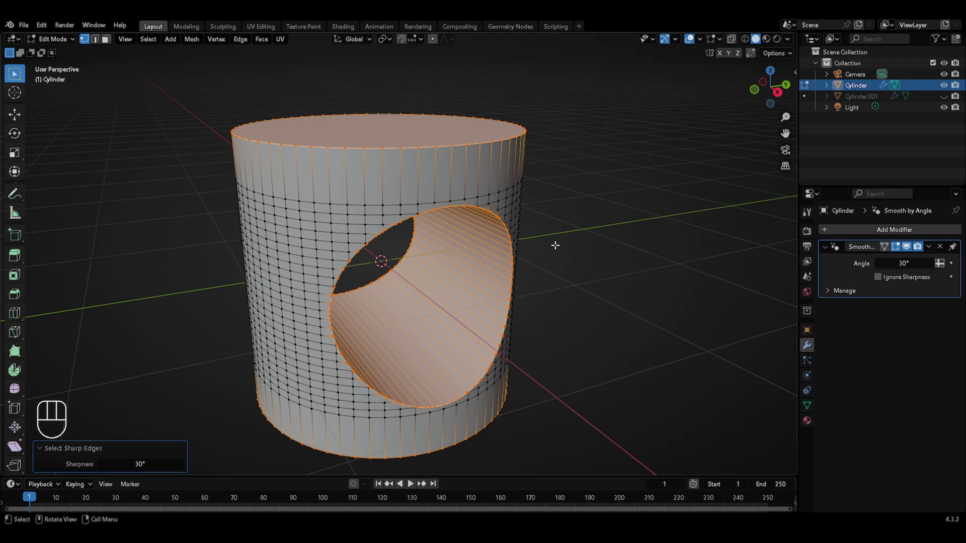
{"action": "key", "text": "ctrl+b"}
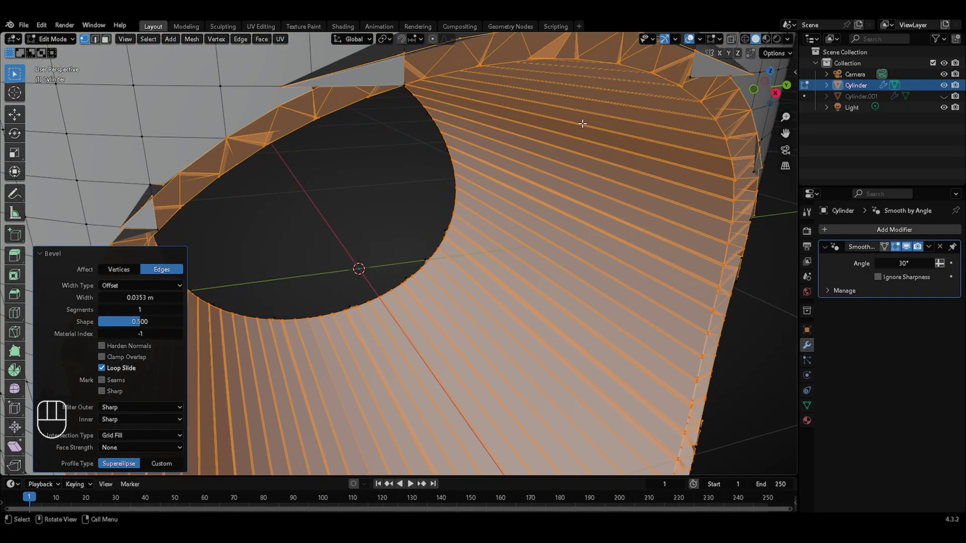
{"action": "key", "text": "ctrl+z"}
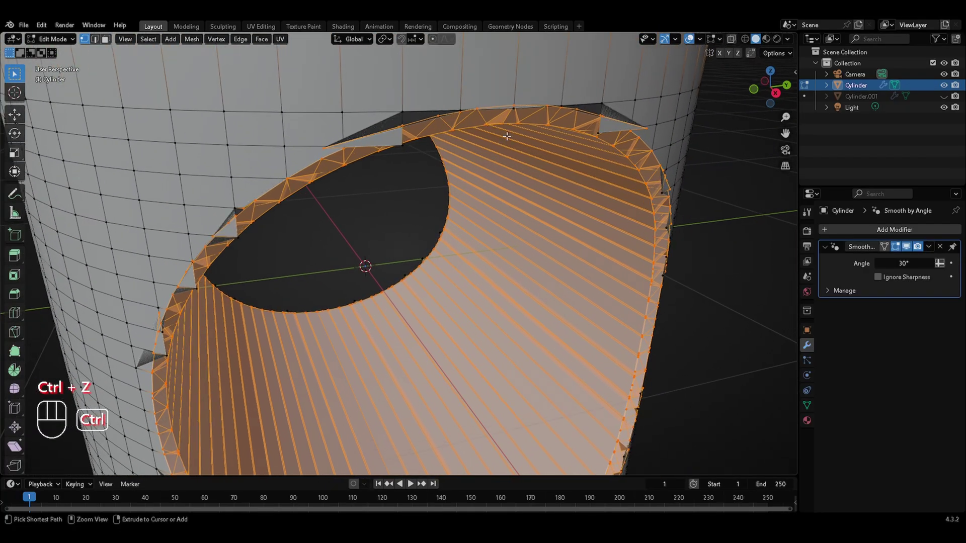
{"action": "key", "text": "ctrl+z"}
{"action": "key", "text": "ctrl+z"}
{"action": "key", "text": "ctrl+b"}
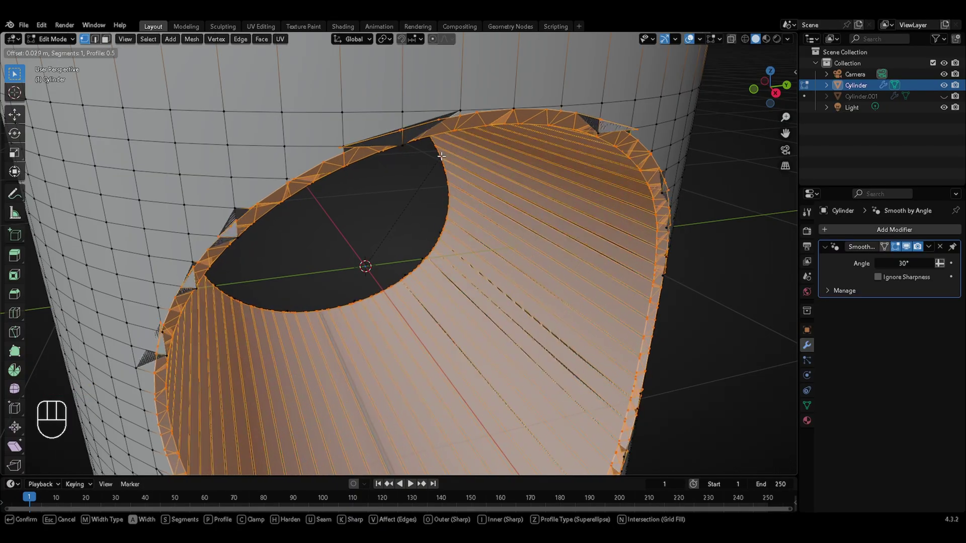
{"action": "key", "text": "Tab"}
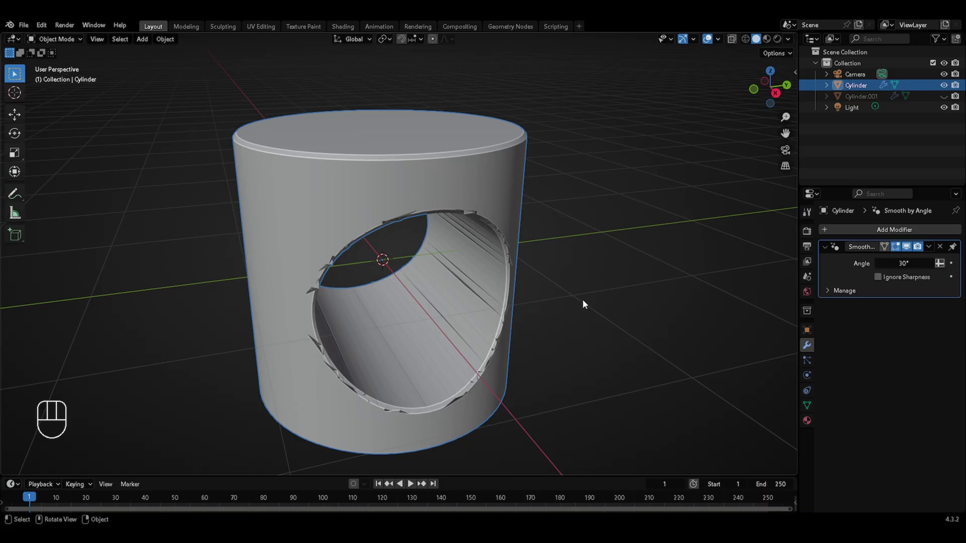
Undo the failed bevel edits back to the clean hole and return to object mode
{"action": "key", "text": "ctrl+z"}
{"action": "key", "text": "ctrl+z"}
{"action": "key", "text": "ctrl+z"}
{"action": "key", "text": "Tab"}
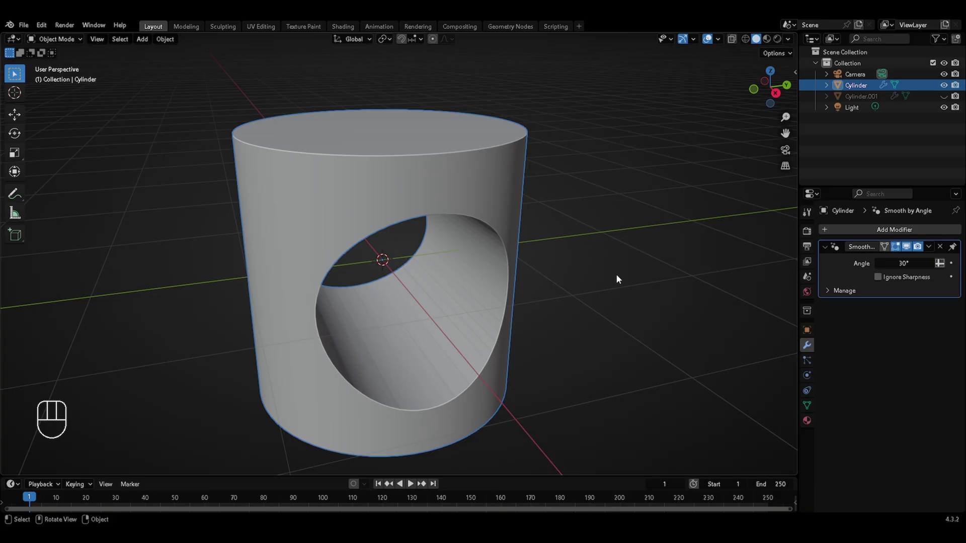
Set the render engine to Cycles and lay out a Shader Editor showing the material nodes
{"action": "left_click", "coordinate": [900, 248]}
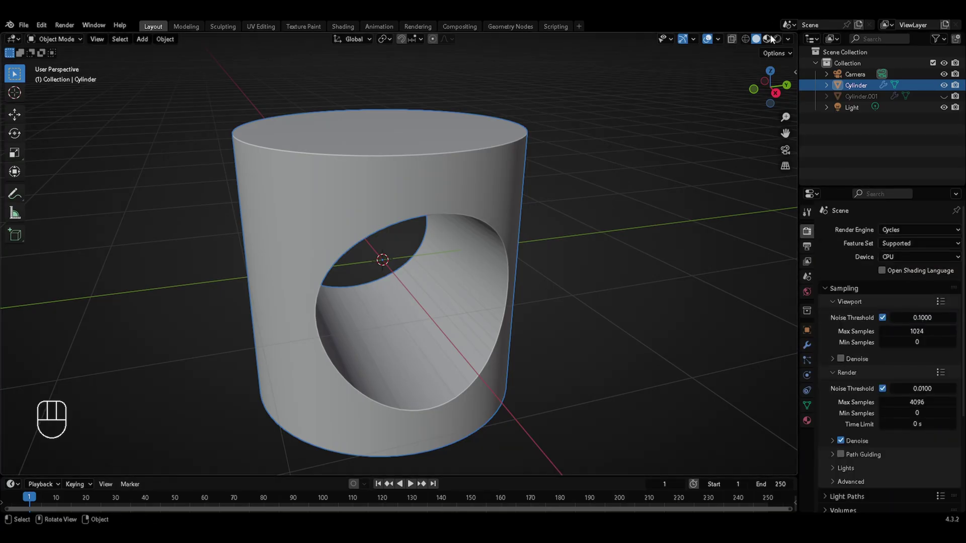
{"action": "left_click_drag", "start_coordinate": [780, 38], "coordinate": [507, 261]}
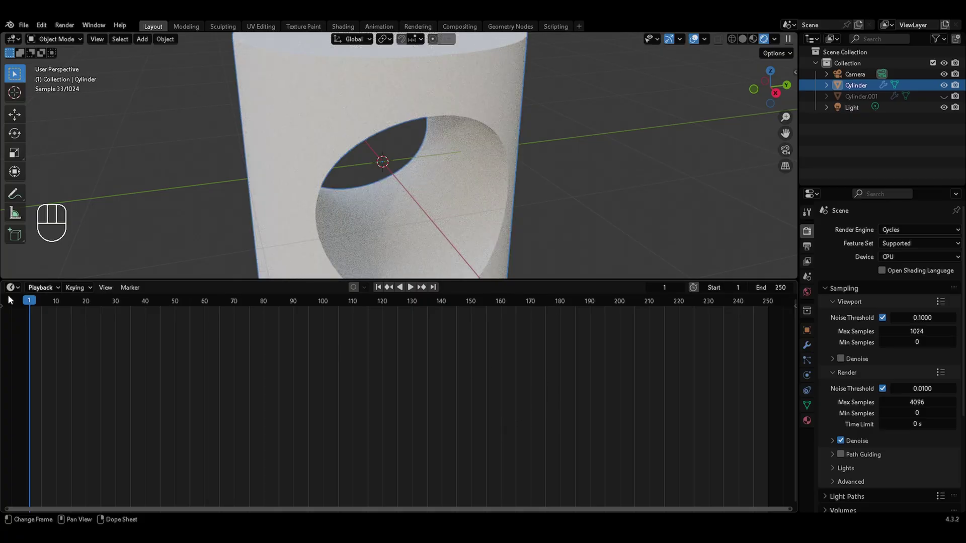
{"action": "left_click_drag", "start_coordinate": [15, 291], "coordinate": [64, 394]}
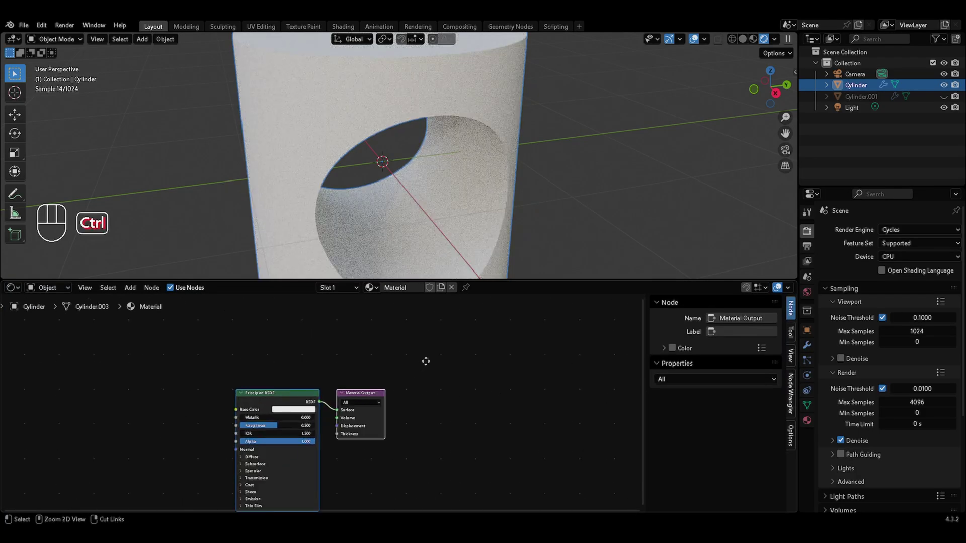
{"action": "left_click", "coordinate": [355, 371]}
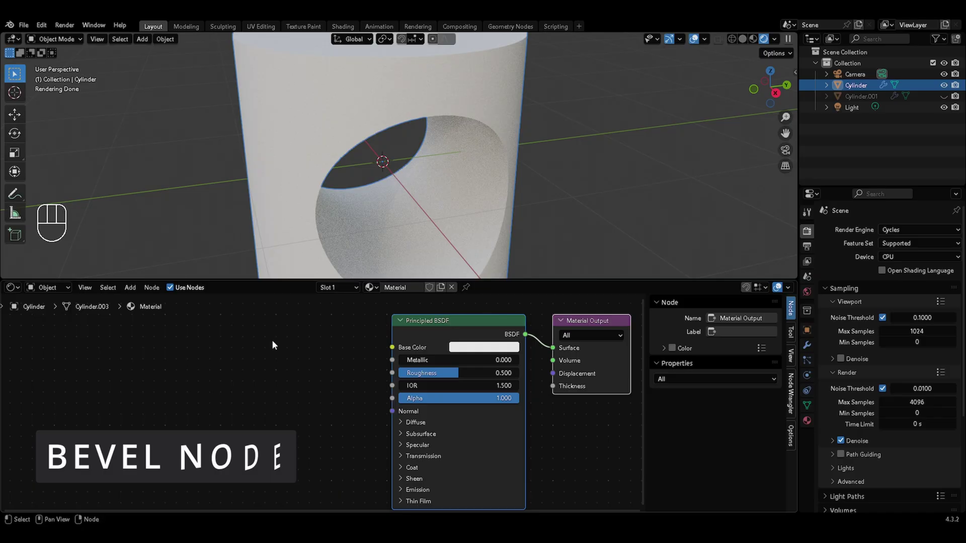
Add a Bevel node into Normal and make the base colour dark grey, Metallic about 0.5
{"action": "key", "text": "shift+a"}
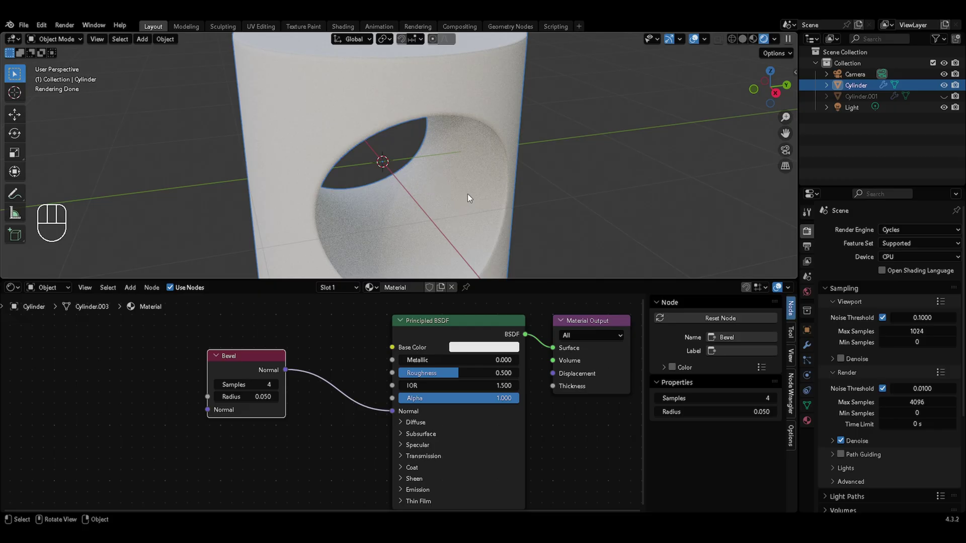
{"action": "left_click", "coordinate": [487, 349]}
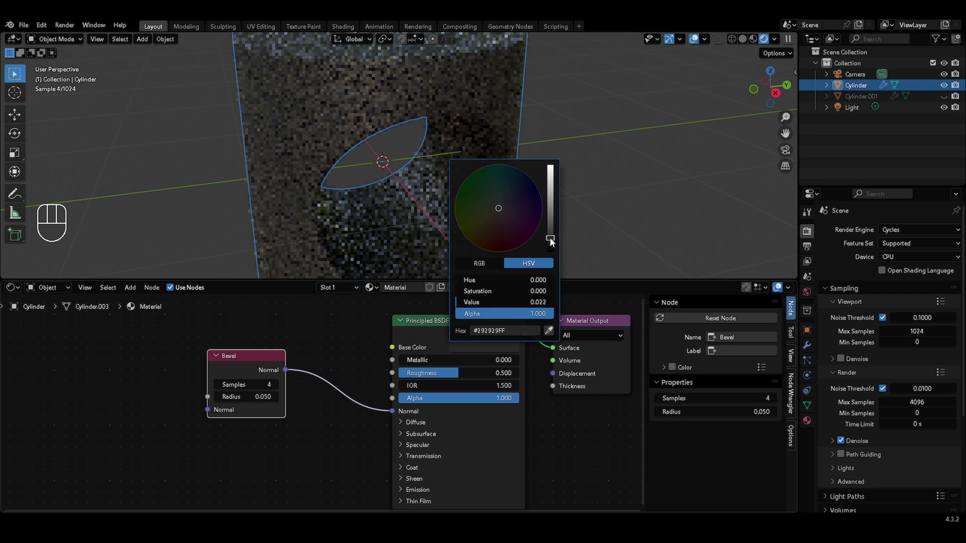
{"action": "left_click", "coordinate": [482, 356]}
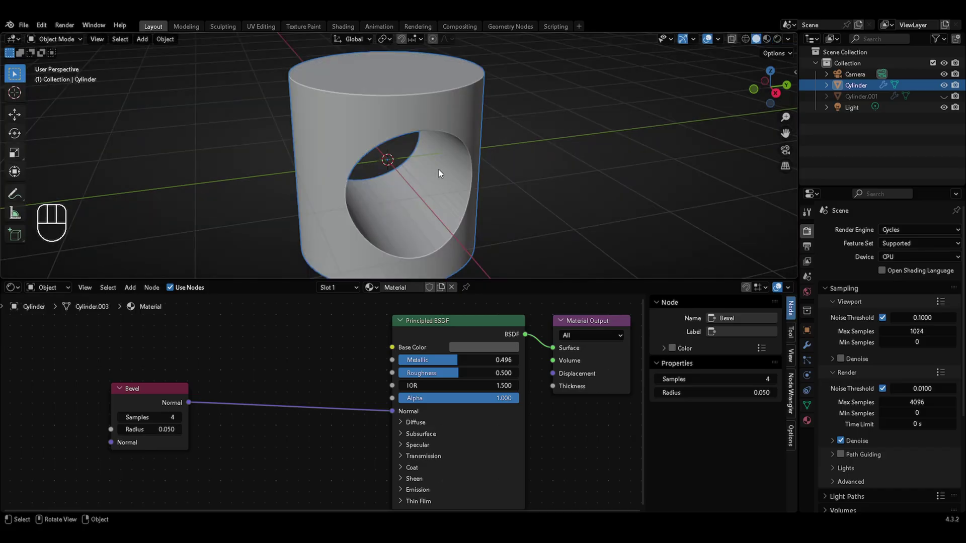
Set the Bevel node radius to 0.05, preview the render, and save as Topo Topics 1.blend
{"action": "key", "text": "Tab"}
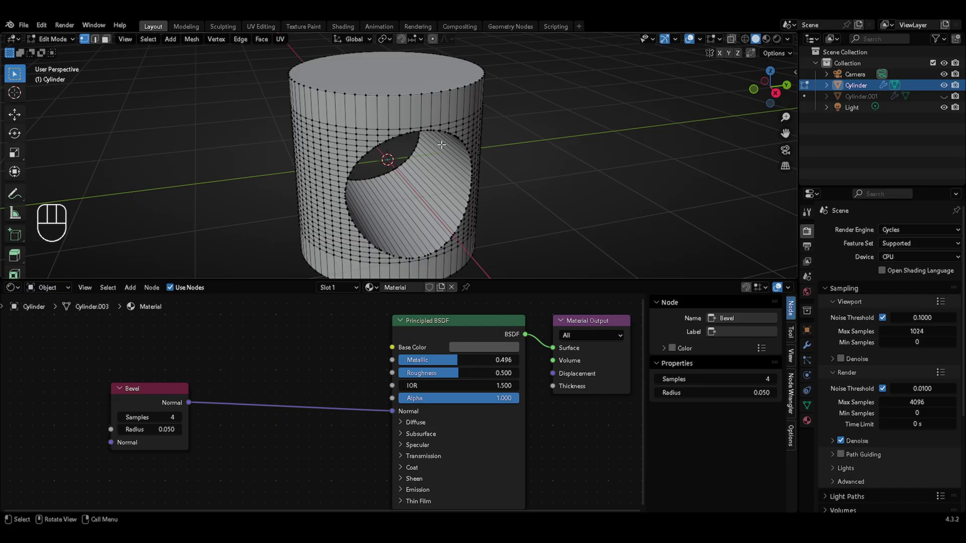
{"action": "key", "text": "Tab"}
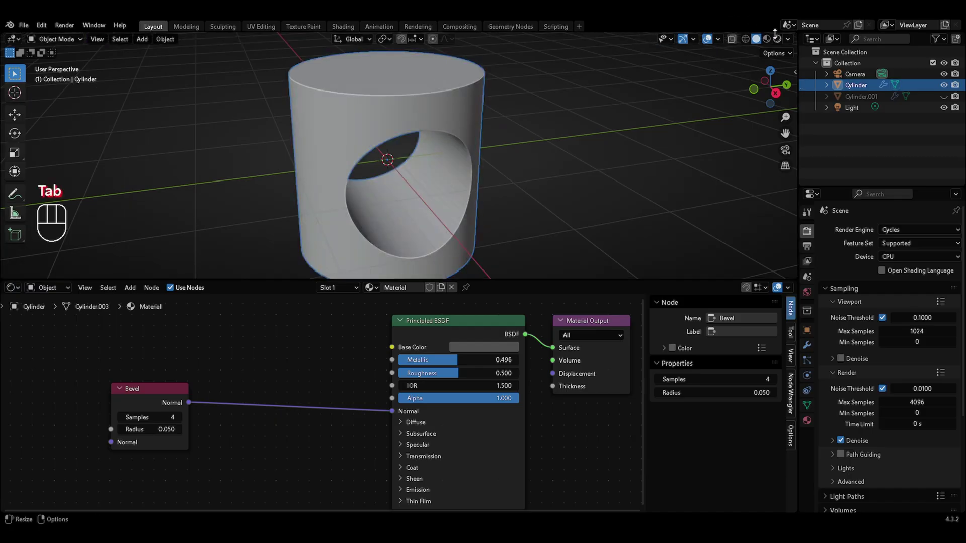
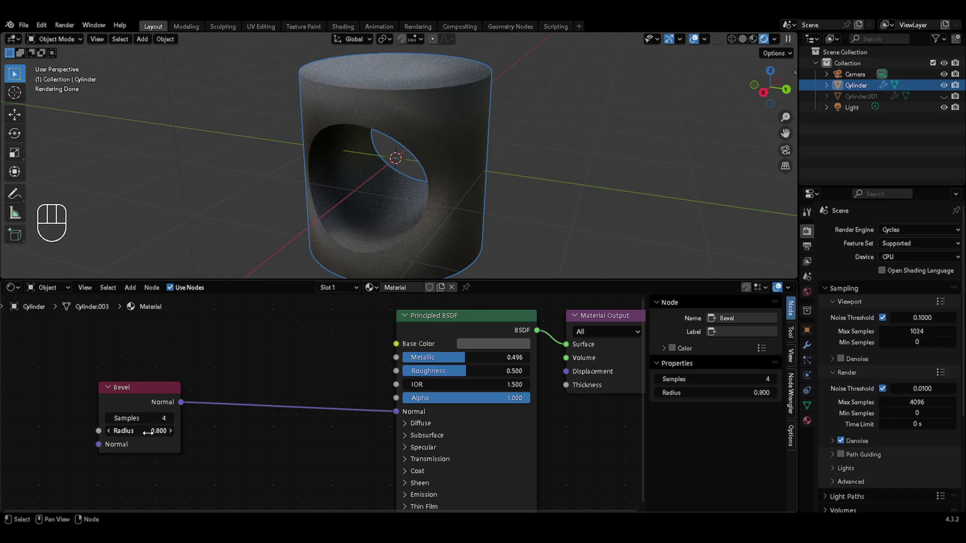
{"action": "key", "text": "BackSpace"}
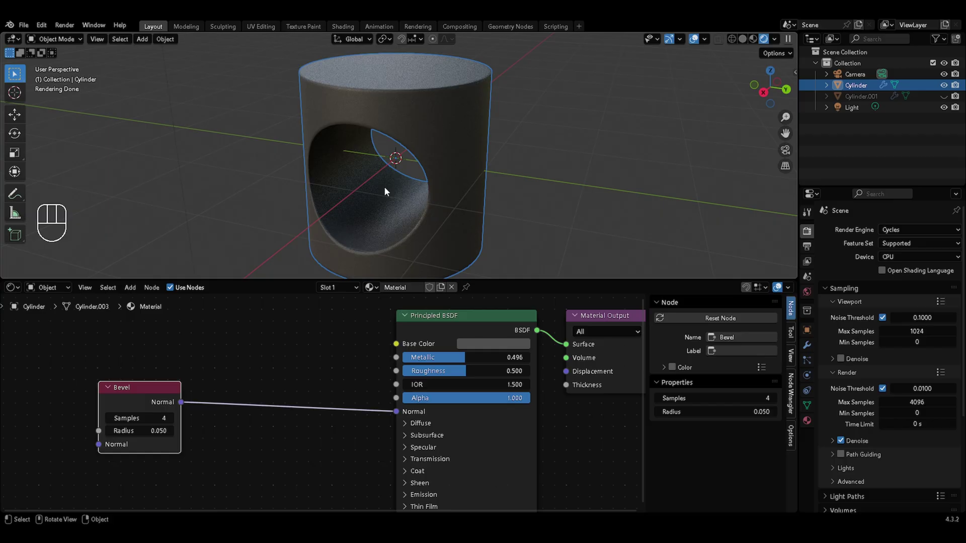
{"action": "key", "text": "ctrl+s"}
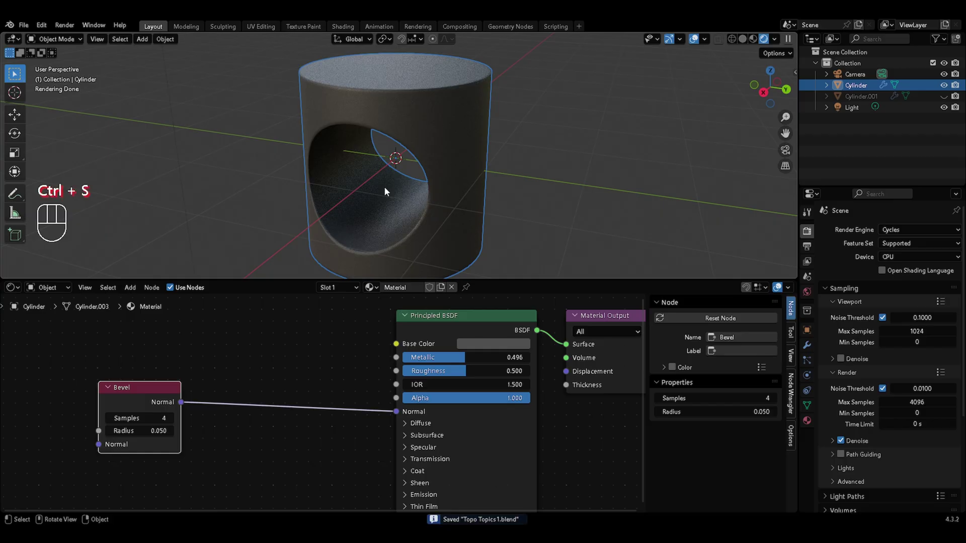